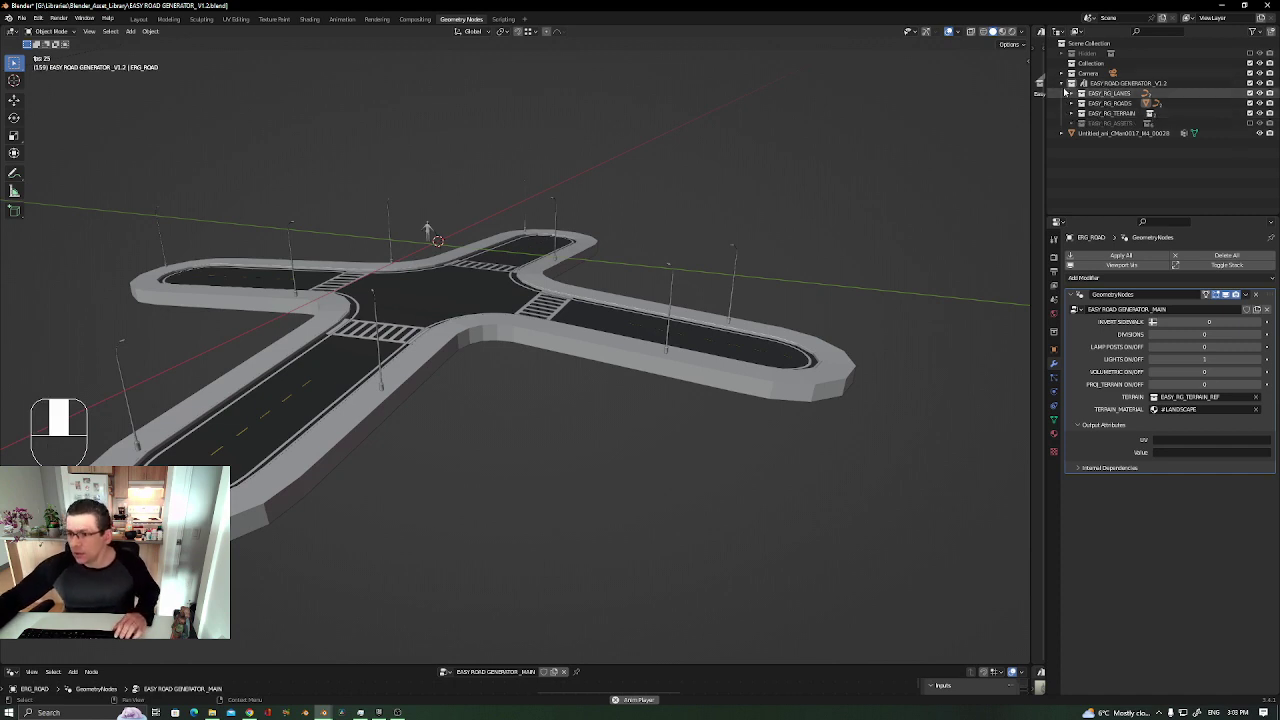
Expand EASY_NG_TERRAIN and make EASY_NG_TERRAIN_REF visible so Plane.004 shows under the roads
click(1066, 87)
middle_click(1066, 87)
click(1066, 87)
drag(1066, 87, 1073, 115)
click(1073, 115)
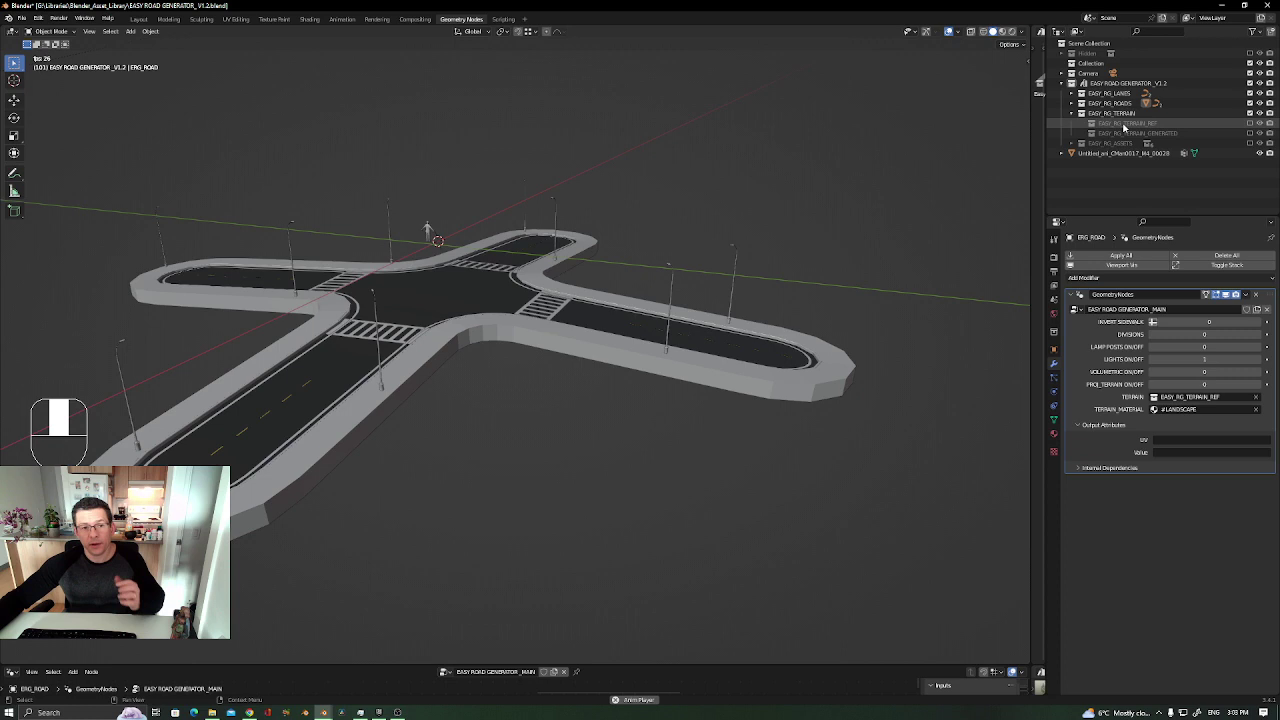
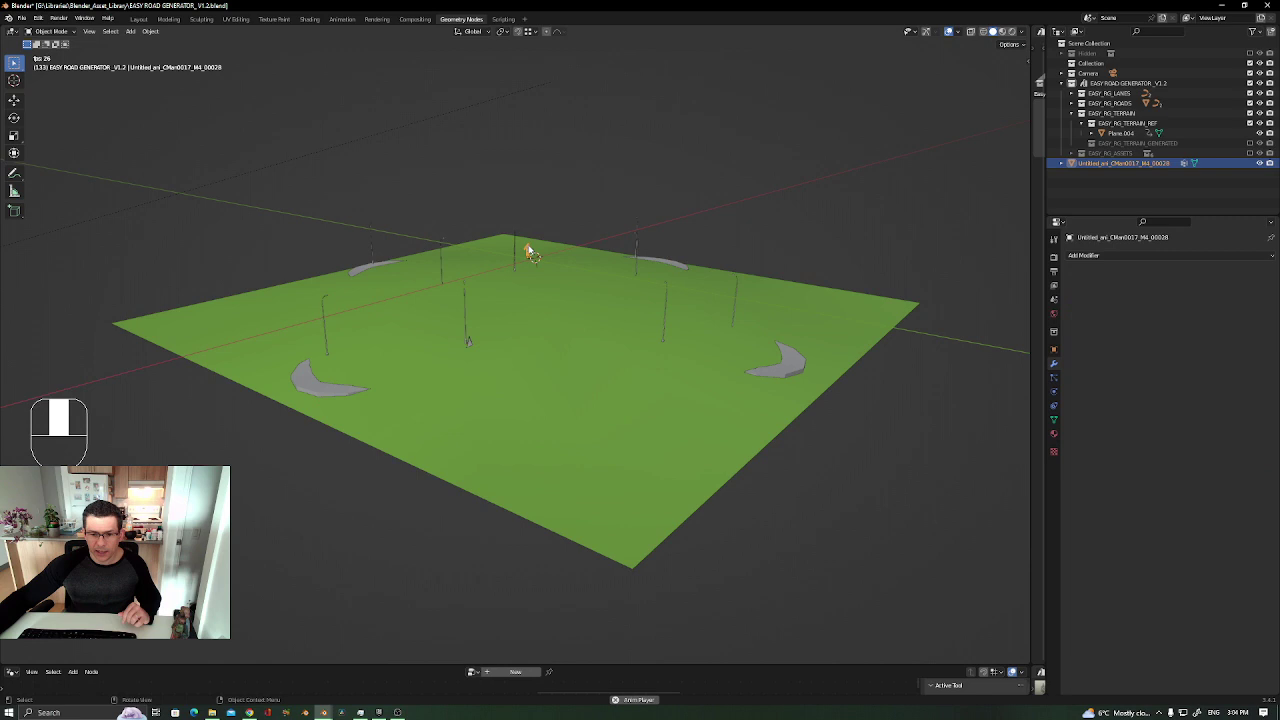
Delete the extra Untitled_ani imported object from the scene
key(Delete)
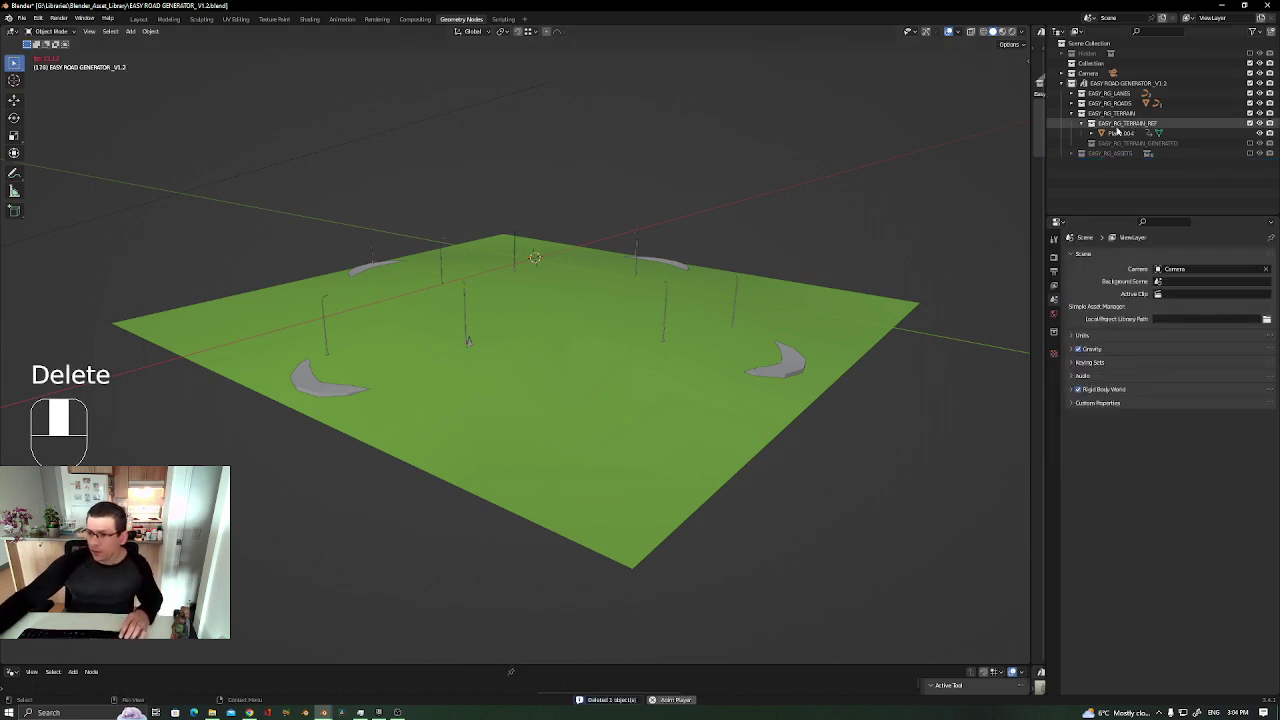
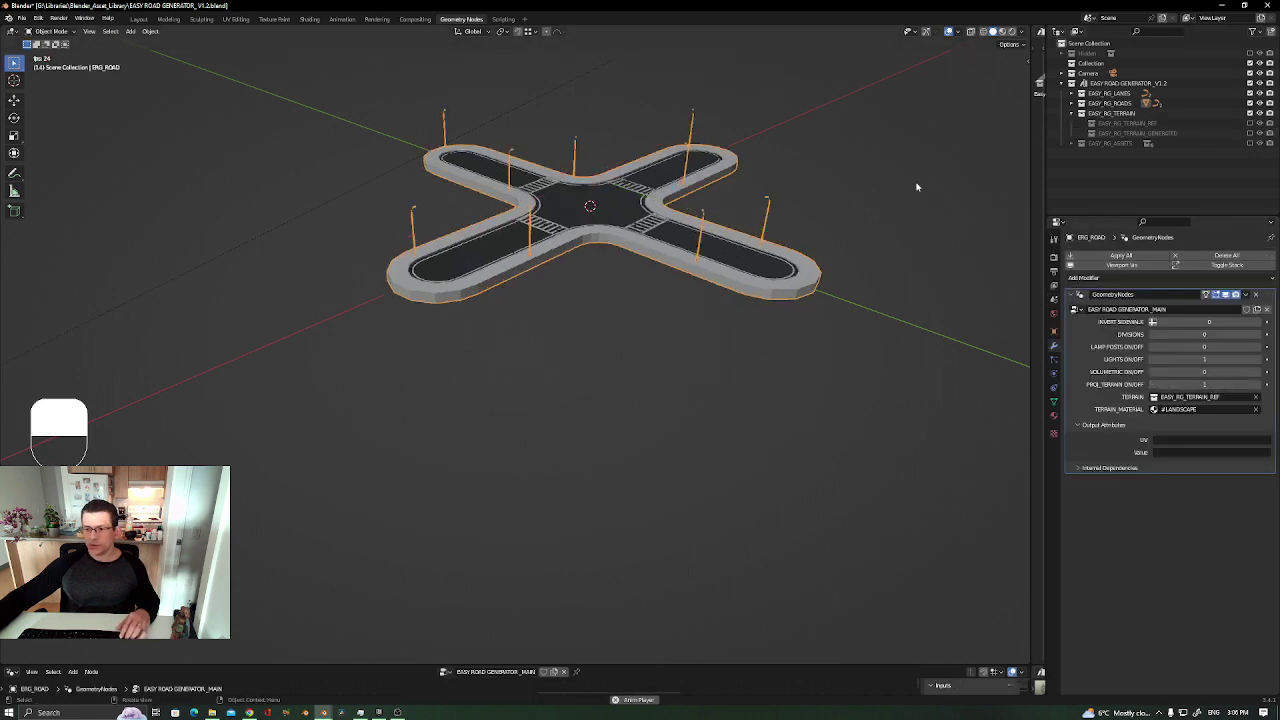
Orbit to a top-down view of the crossroads and bring up the Shift+A Add menu
drag(1222, 125, 1099, 123)
drag(1099, 123, 541, 270)
drag(541, 270, 560, 309)
key(shift+a)
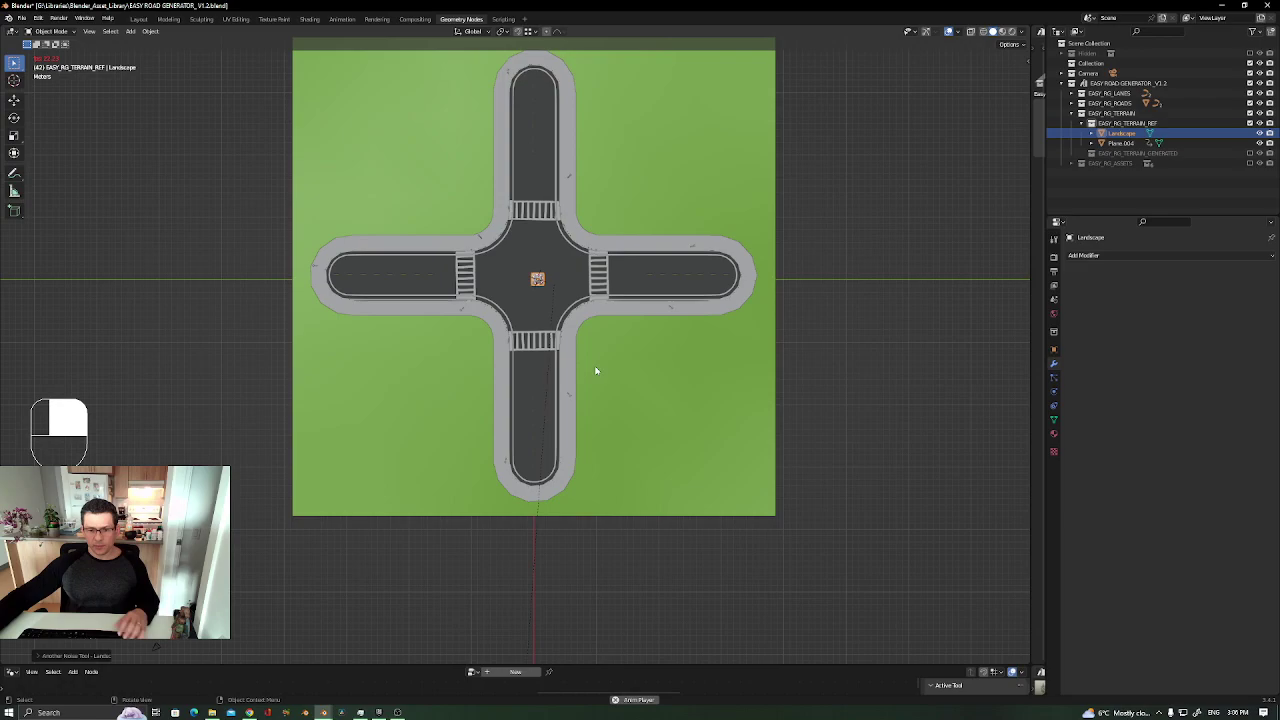
Scale the new Landscape mesh up and move it down below the roads
key(Tab)
key(s)
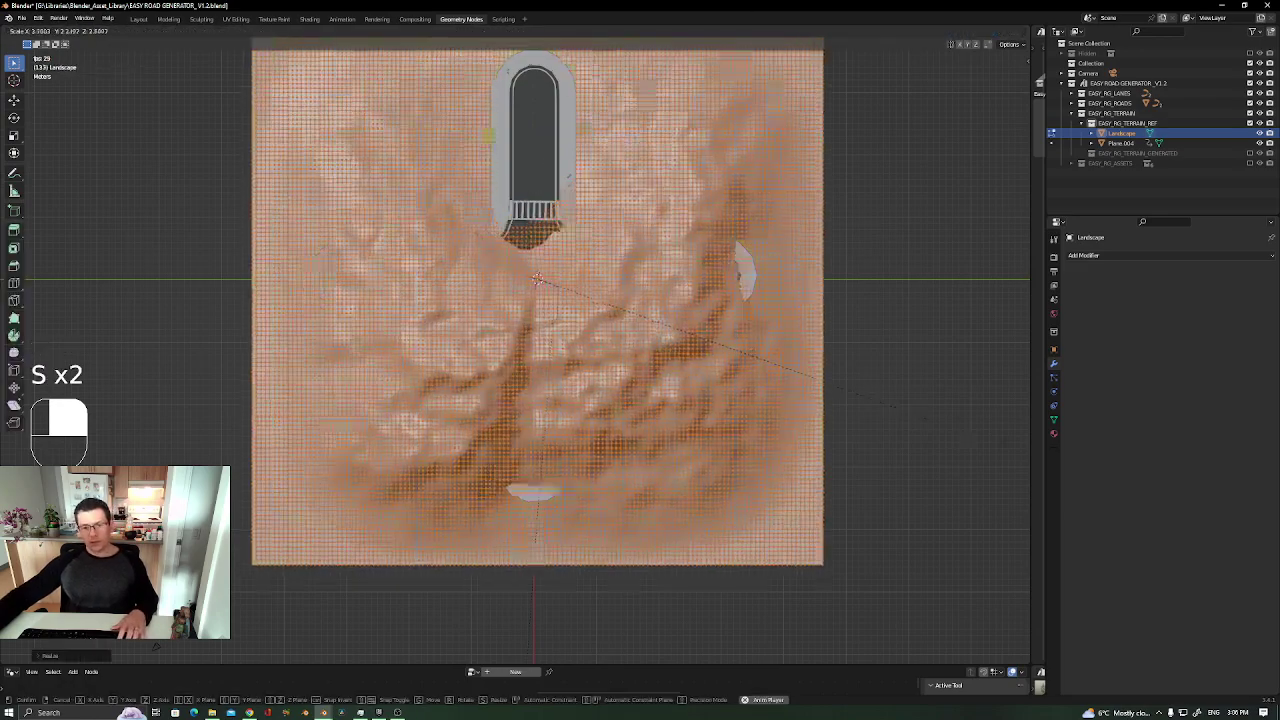
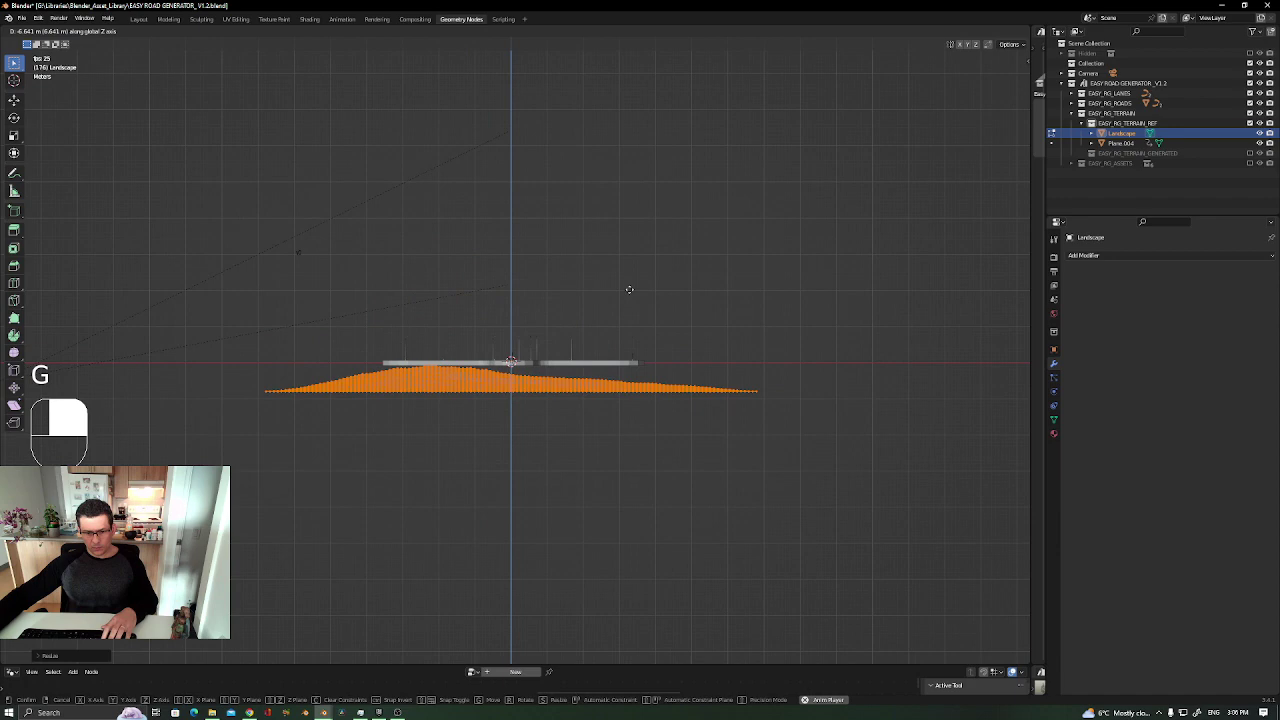
key(g)
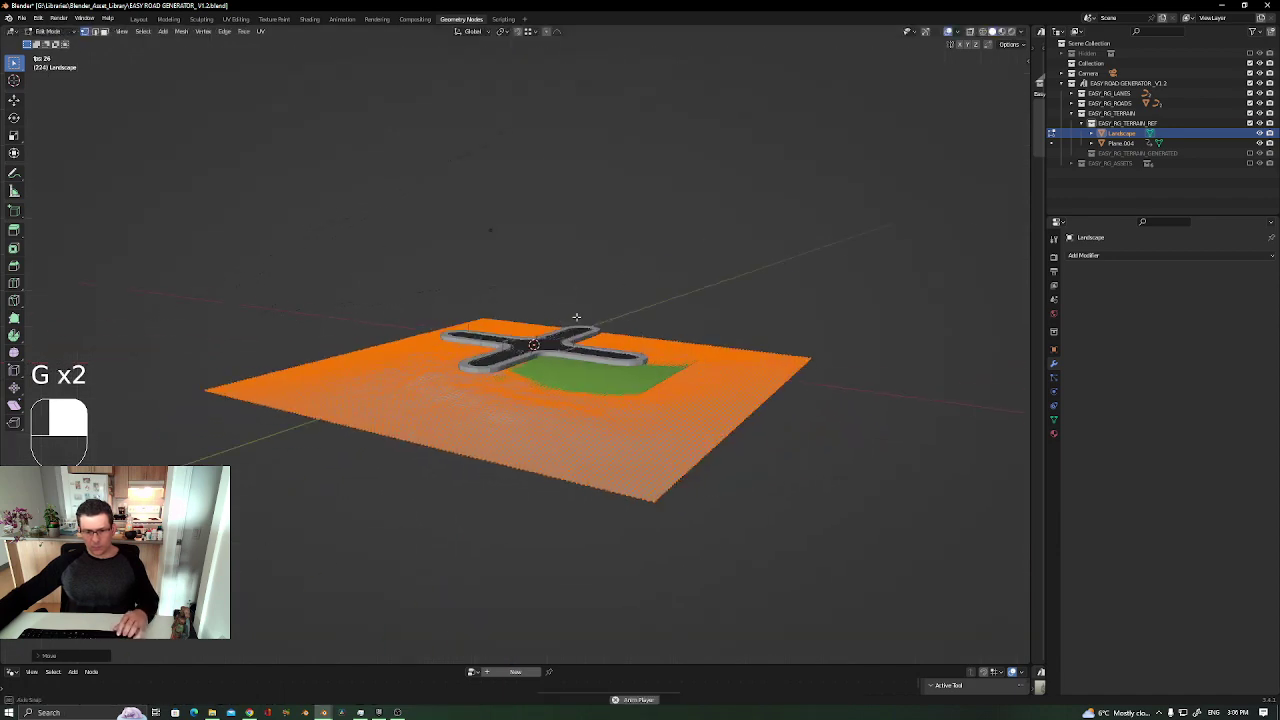
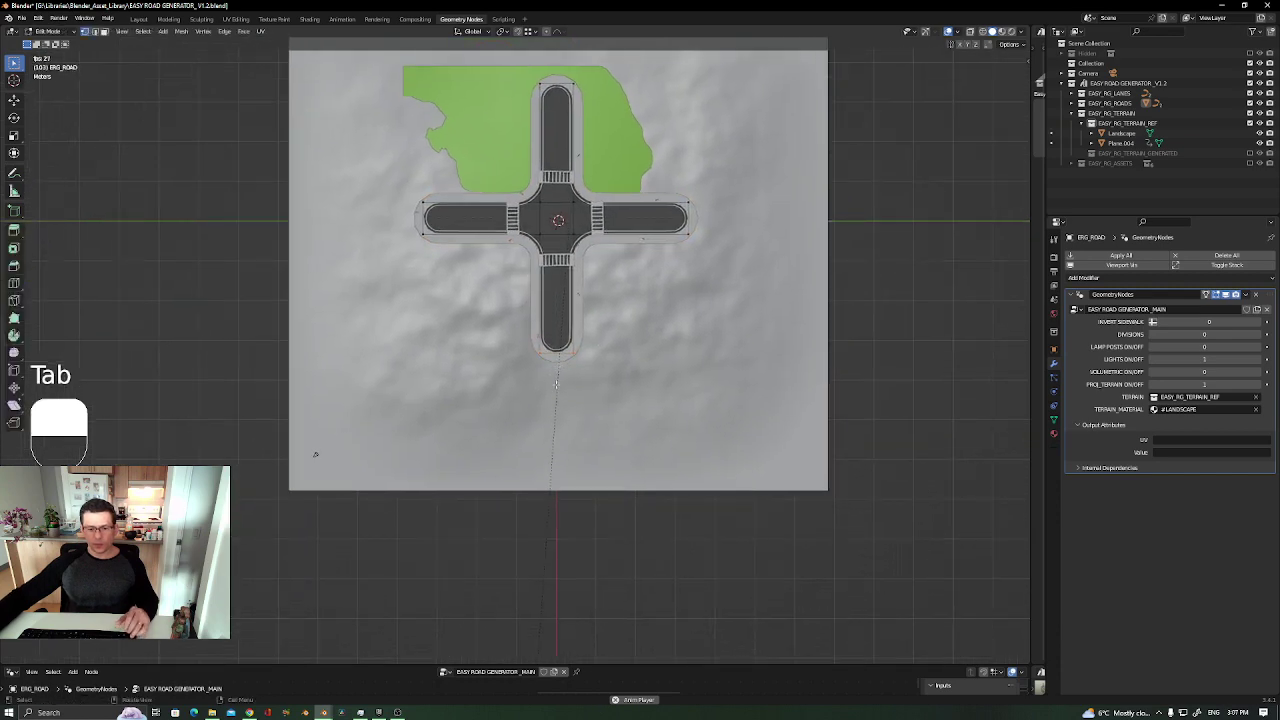
Lengthen the southern road arm, extrude a new stretch to the left, and delete one crossroads arm
key(g)
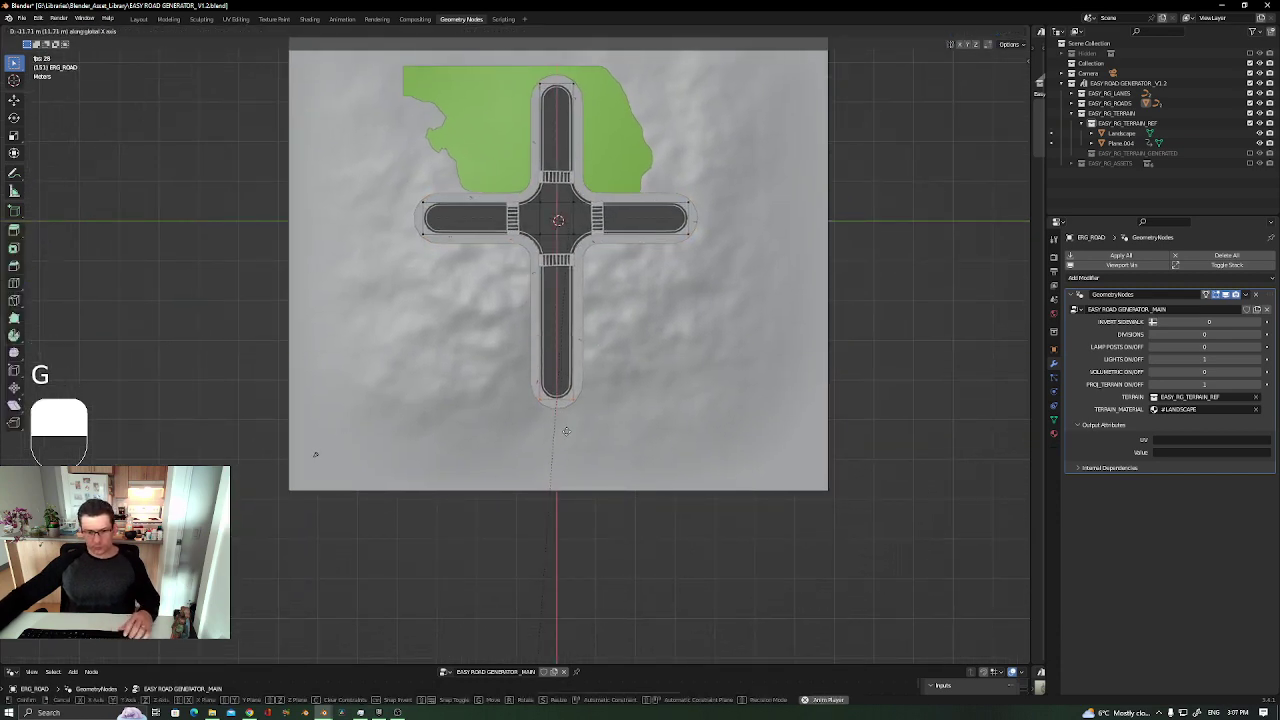
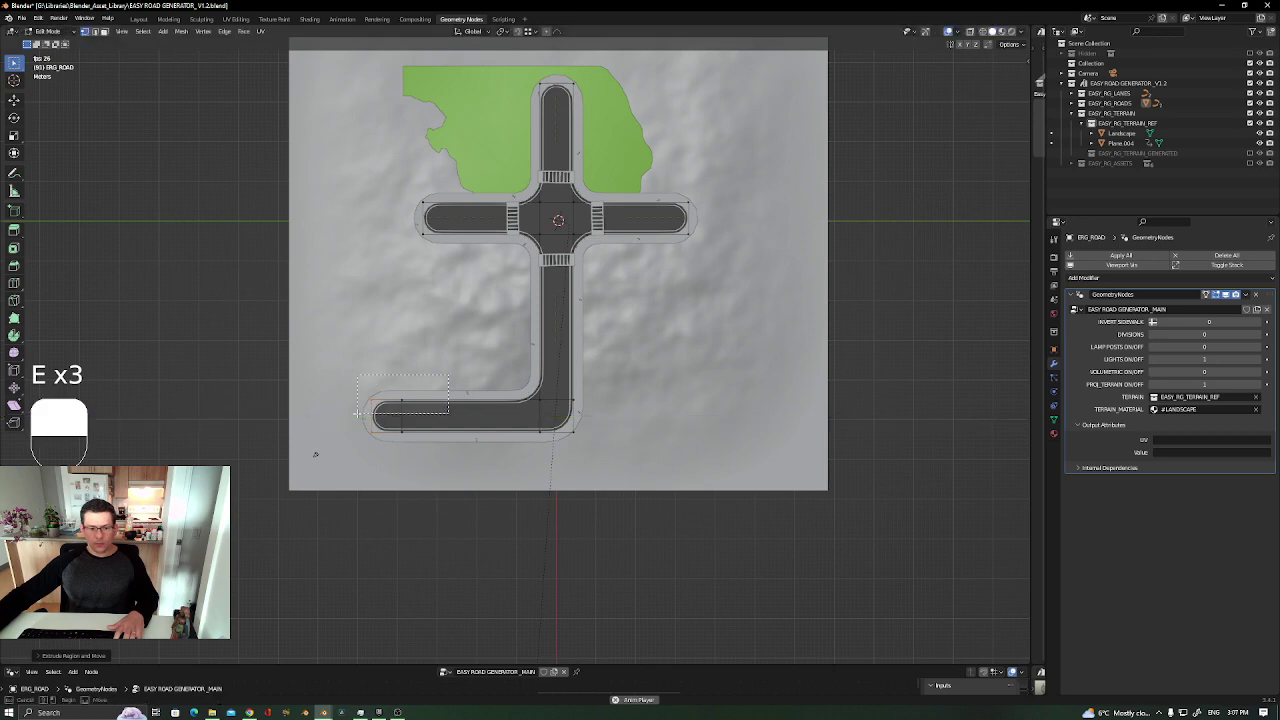
key(e)
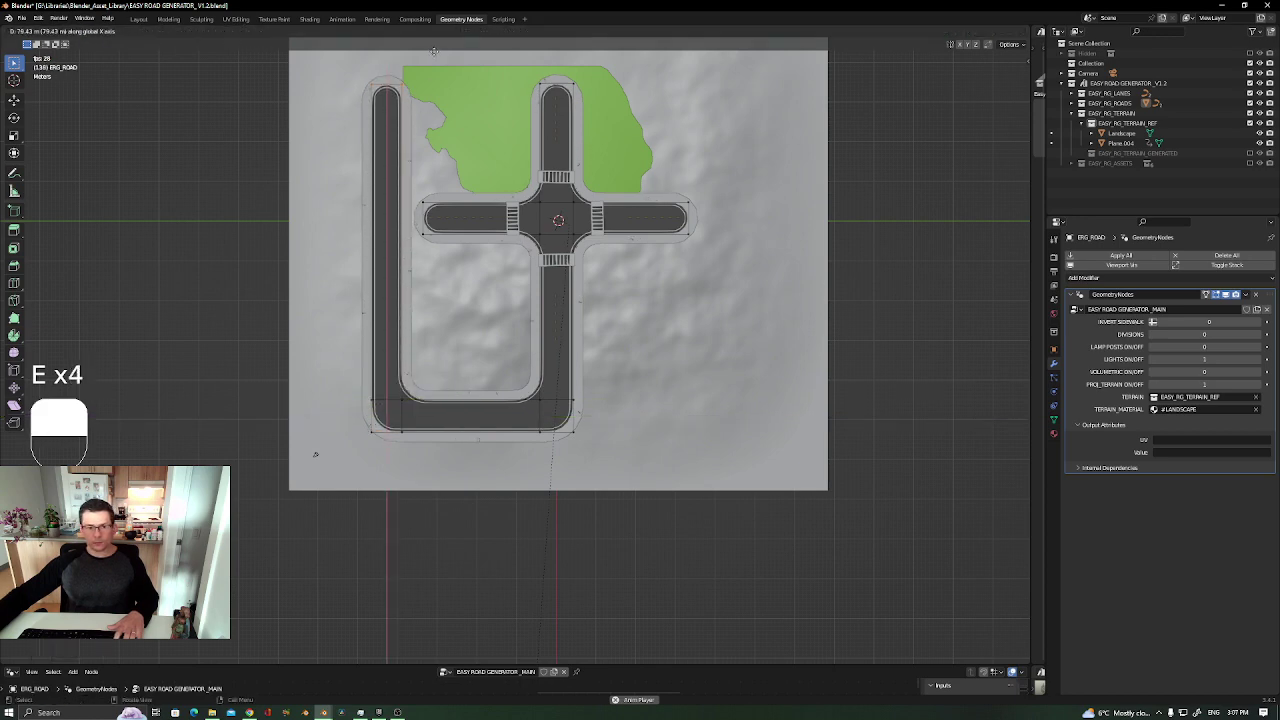
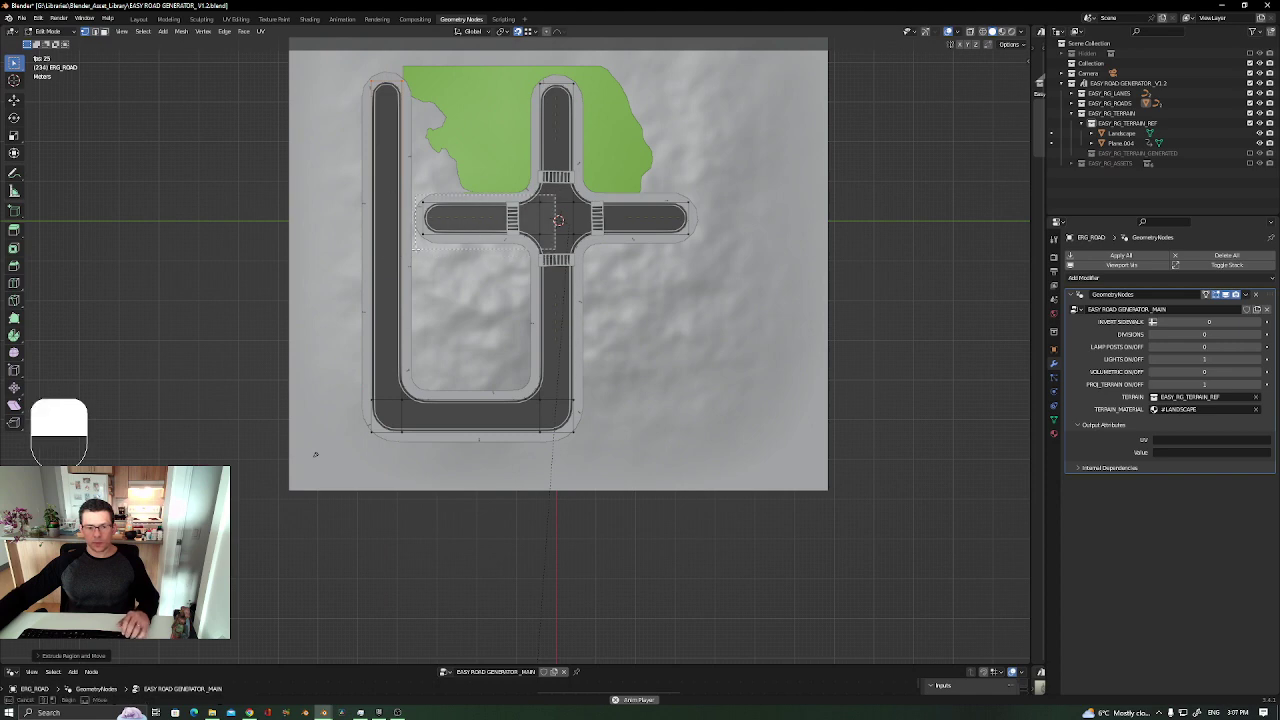
key(x)
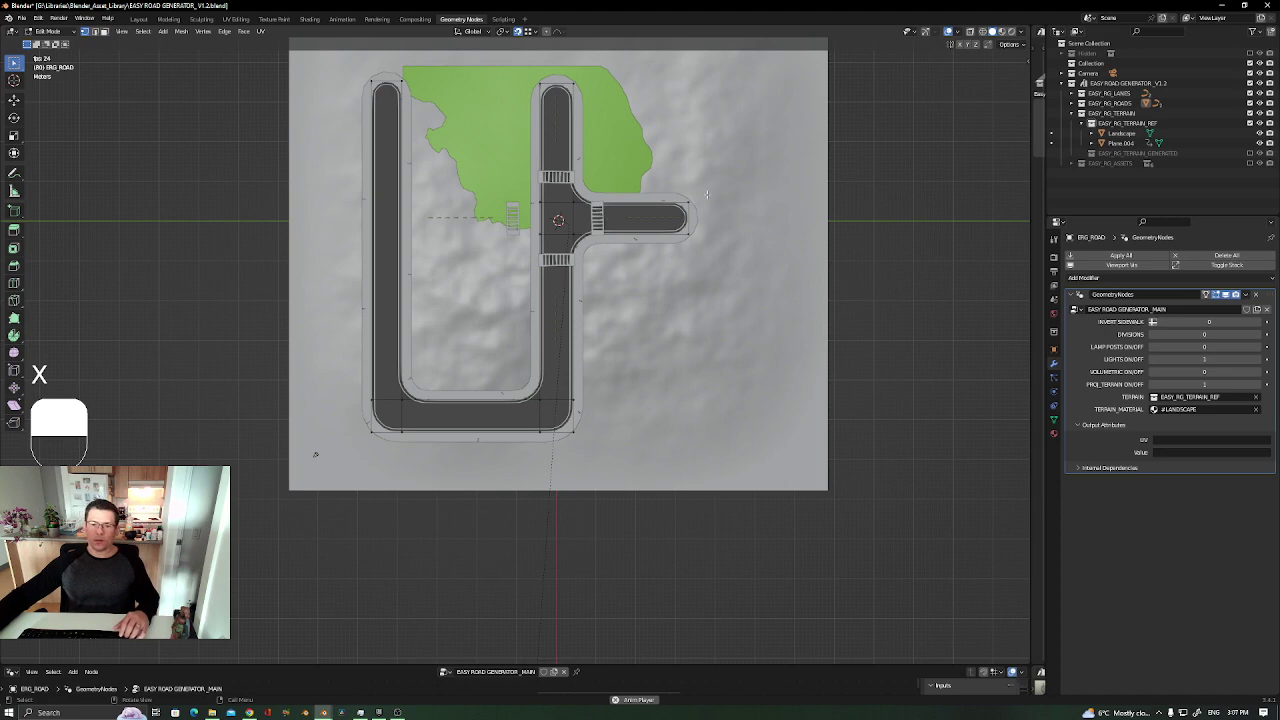
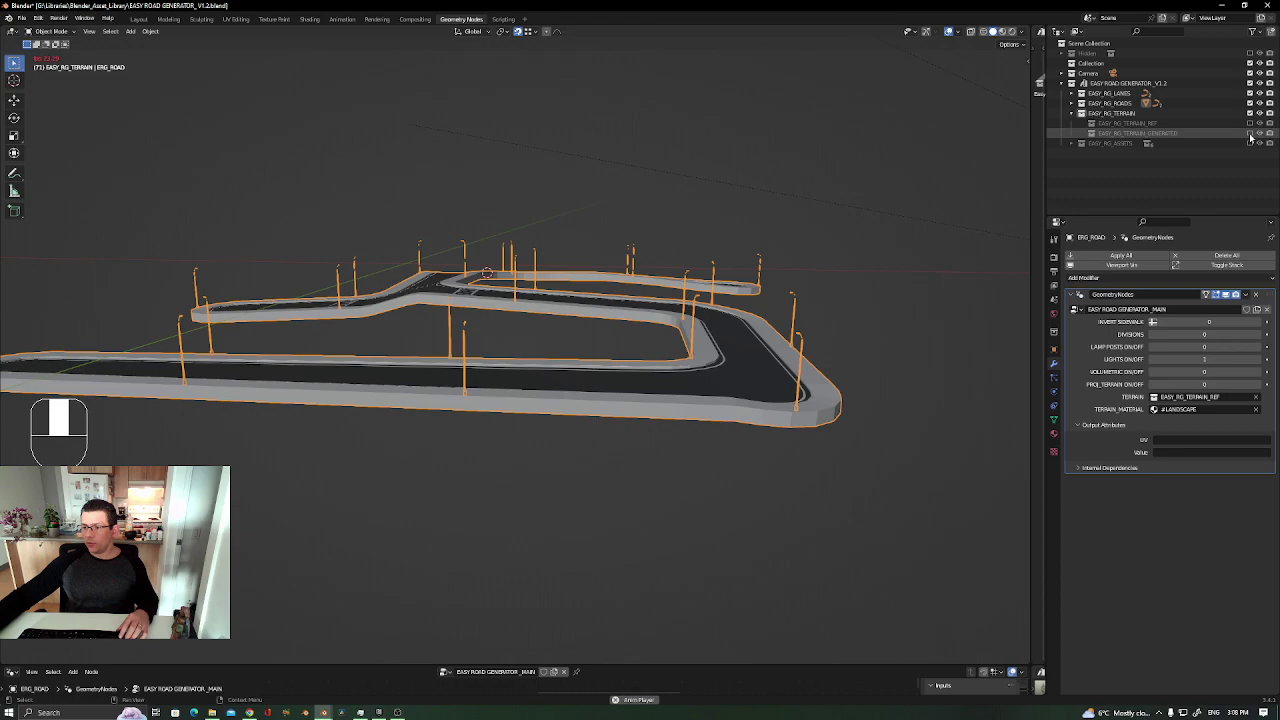
Re-enable EASY_NO_TERRAIN_GENERATED and orbit to view the road draped over the terrain
click(1115, 132)
drag(1118, 132, 1136, 138)
click(1136, 138)
middle_click(1135, 138)
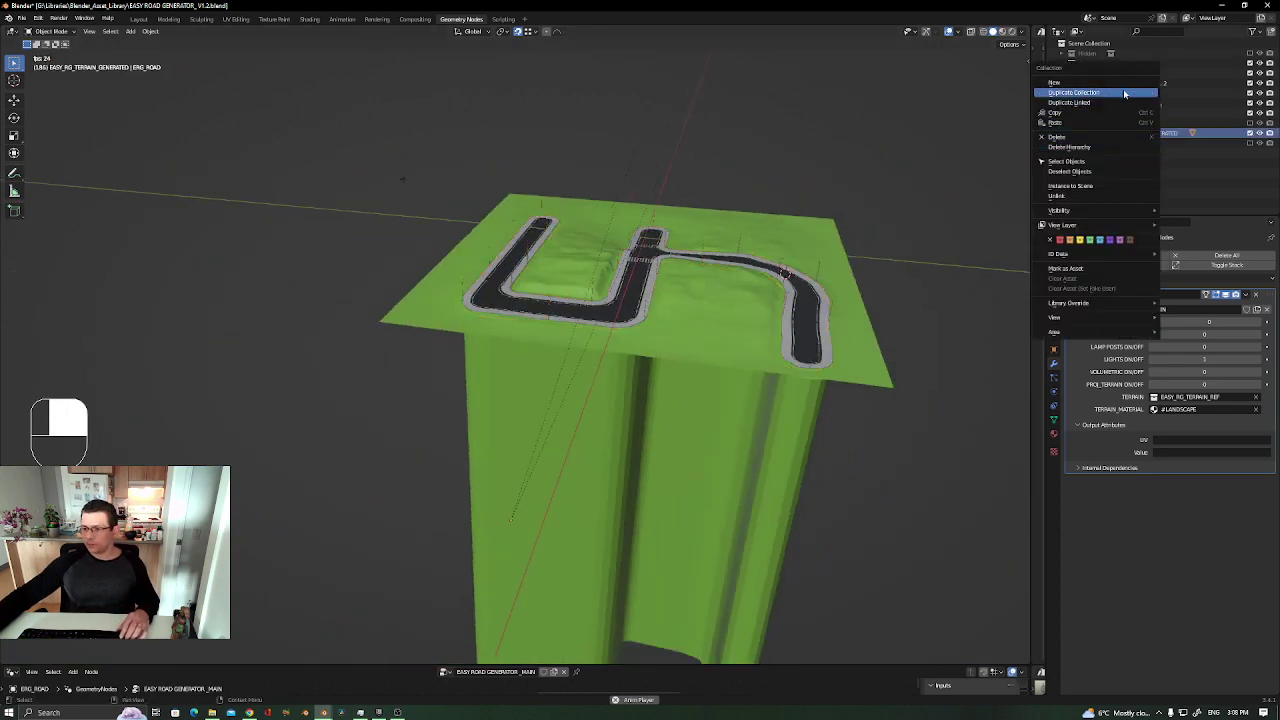
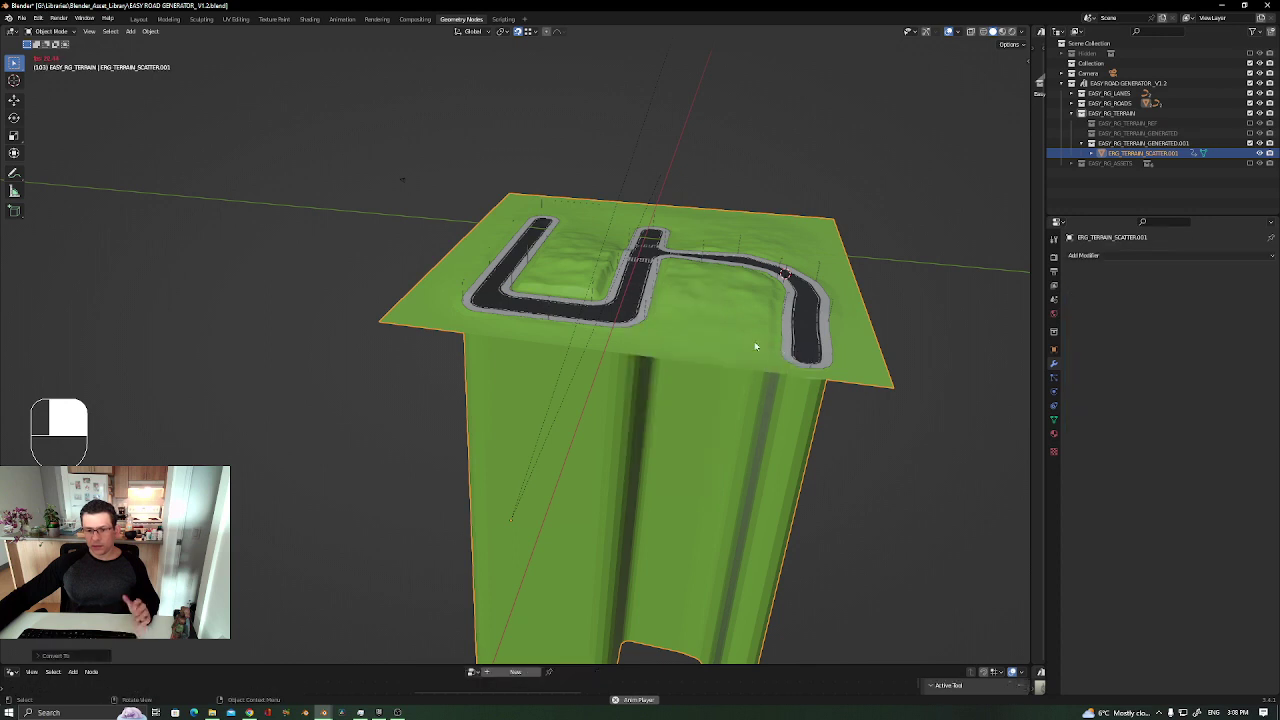
Edit the copied terrain mesh, select its side walls below the surface and delete them
key(Tab)
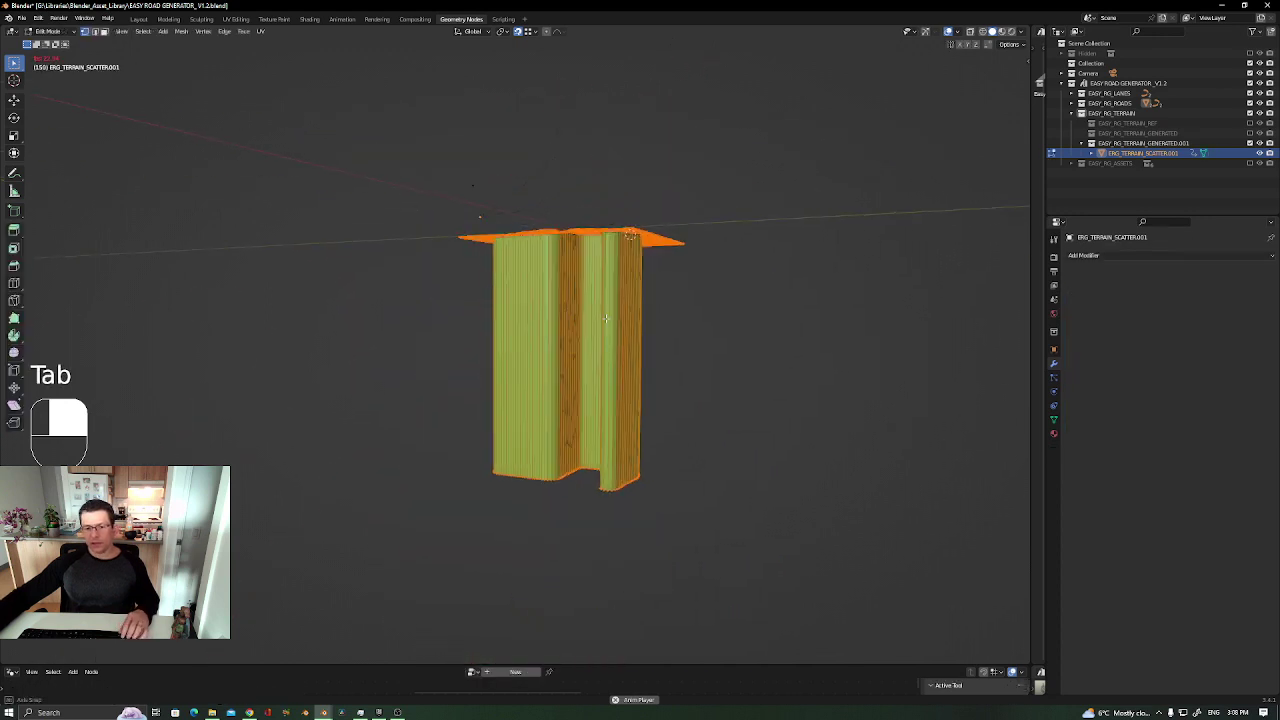
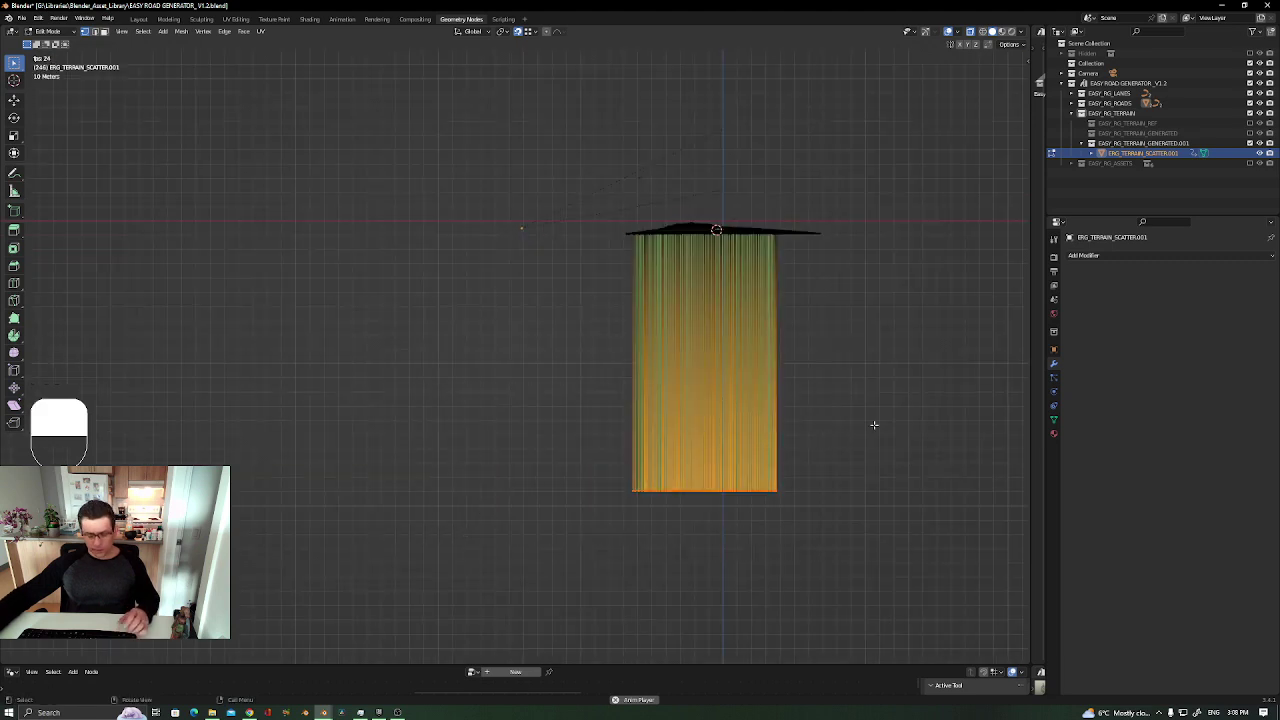
key(ctrl+KP_Add)
key(x)
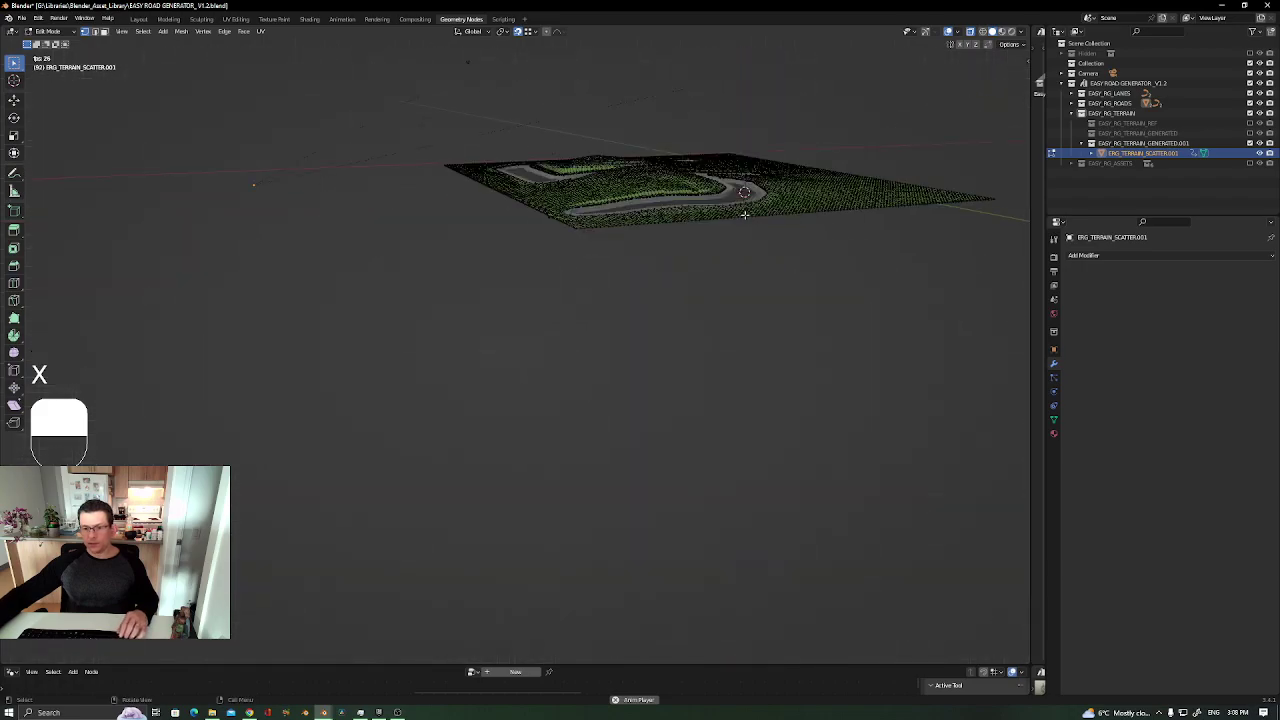
key(shift+z)
key(shift+z)
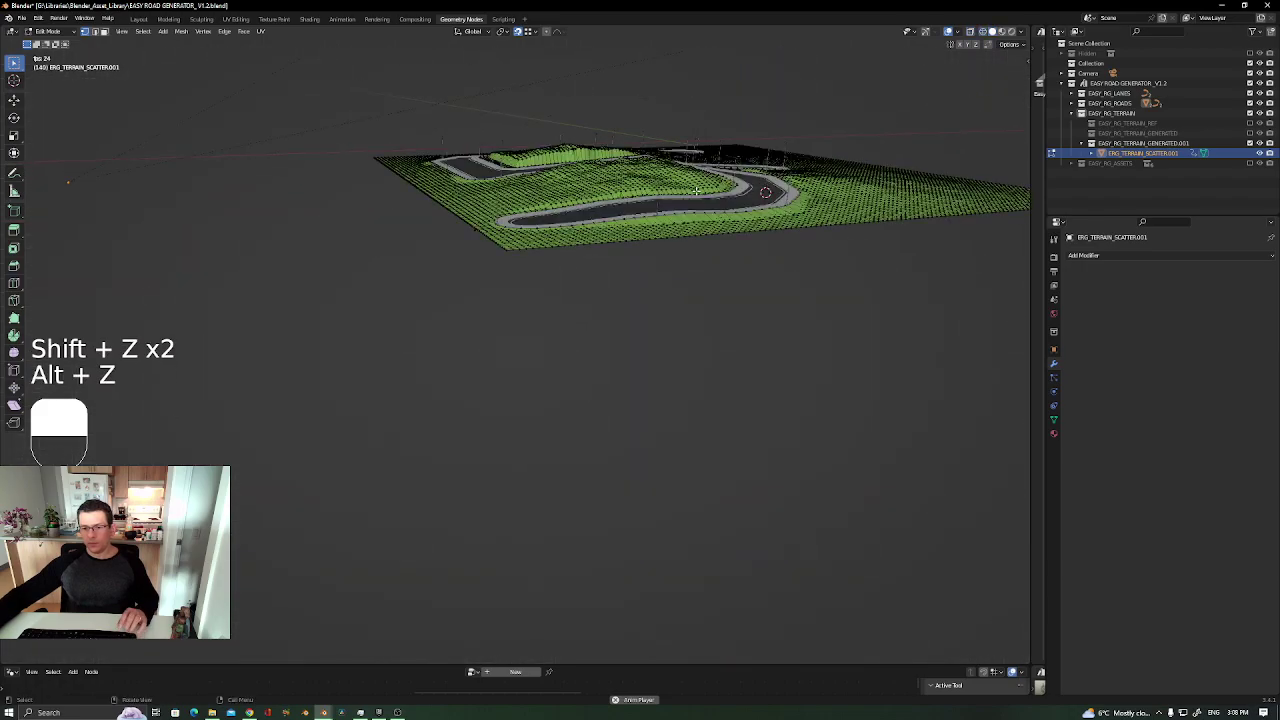
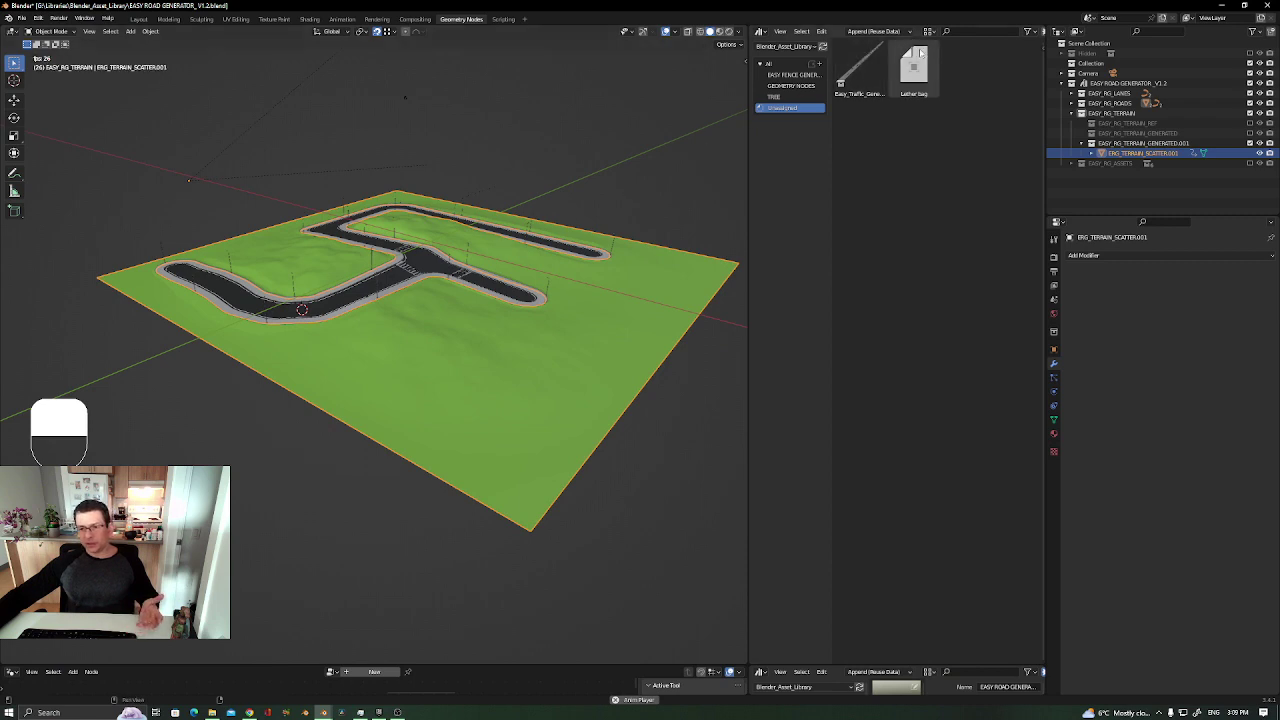
Show the Geometry Nodes catalog in the Asset Browser and drag the grass generator asset into the viewport
drag(806, 89, 873, 490)
key(n)
click(1031, 46)
click(1031, 46)
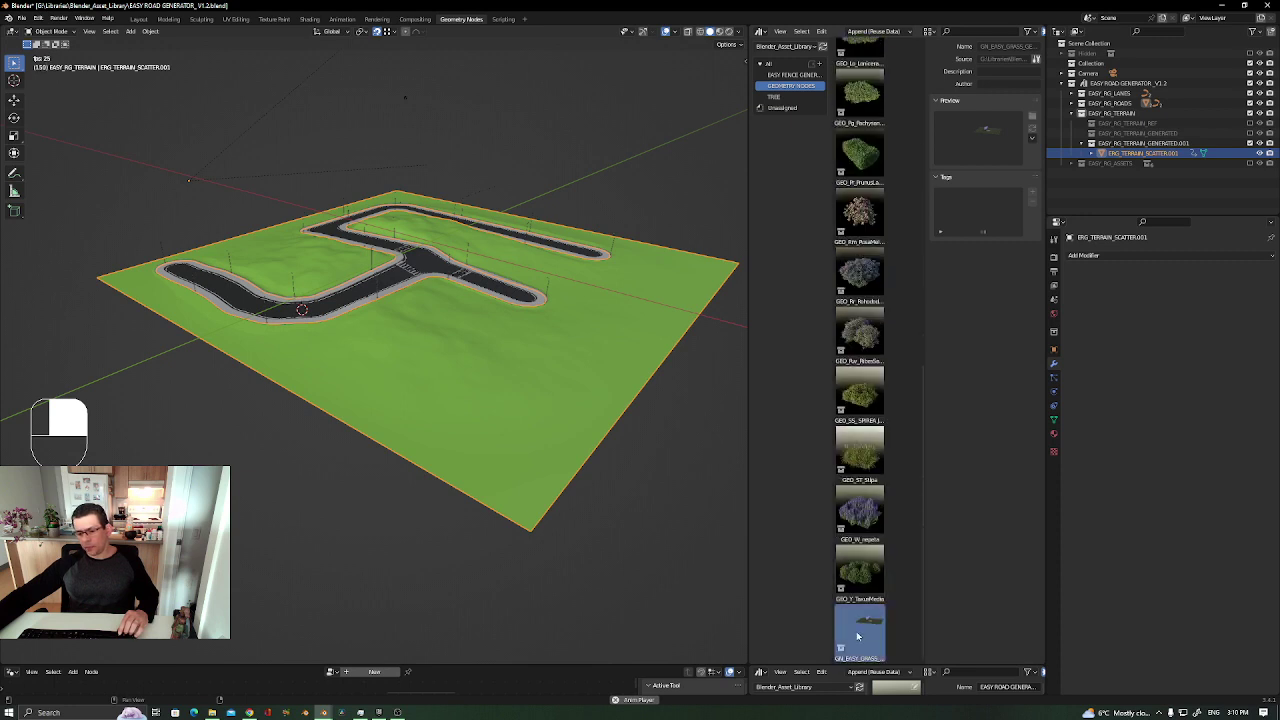
drag(869, 622, 241, 433)
Navigate the view toward the terrain surface and undo the misplaced grass generator drop
right_click(241, 433)
drag(241, 433, 237, 438)
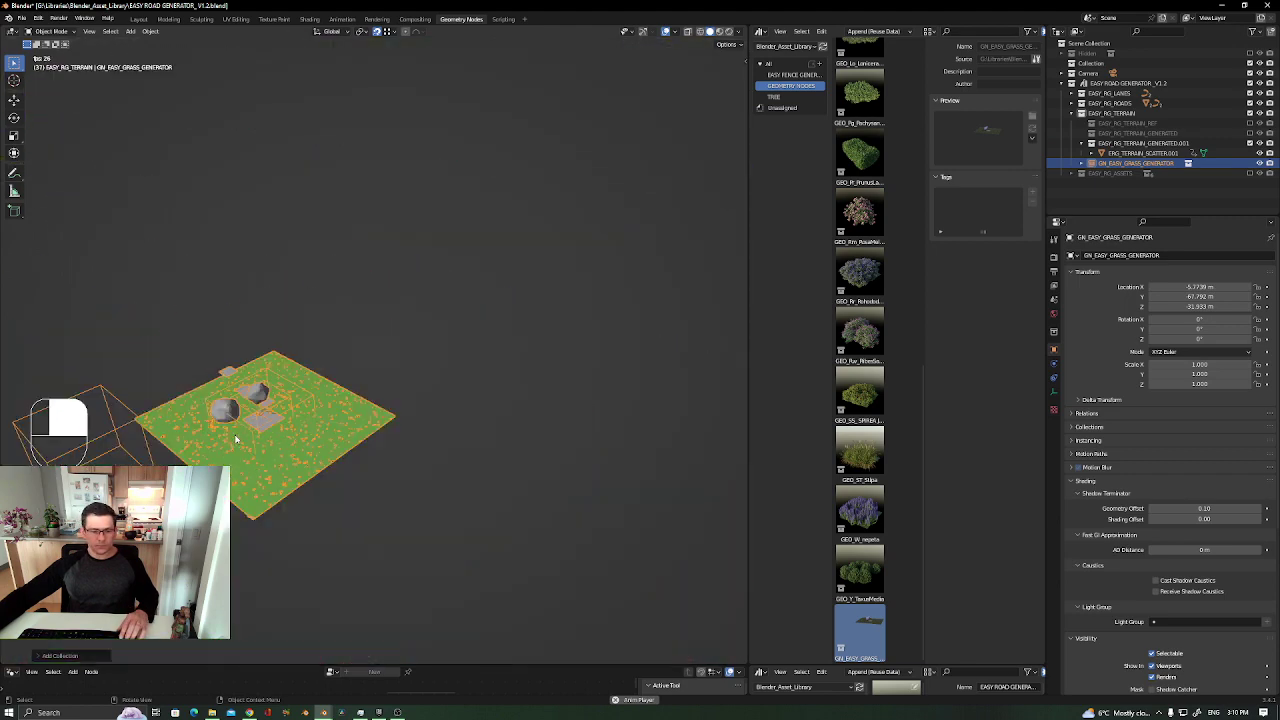
drag(237, 438, 487, 433)
drag(487, 433, 1095, 164)
drag(1095, 164, 1066, 44)
drag(1066, 44, 1083, 163)
key(ctrl+z)
Undo once more and orbit the view over the roads and grass
key(ctrl+z)
middle_click(1083, 163)
drag(1083, 163, 1098, 163)
drag(1098, 163, 1076, 43)
drag(1076, 43, 345, 300)
middle_click(345, 300)
Select linked geometry on the scatter base with L and delete it
right_click(355, 294)
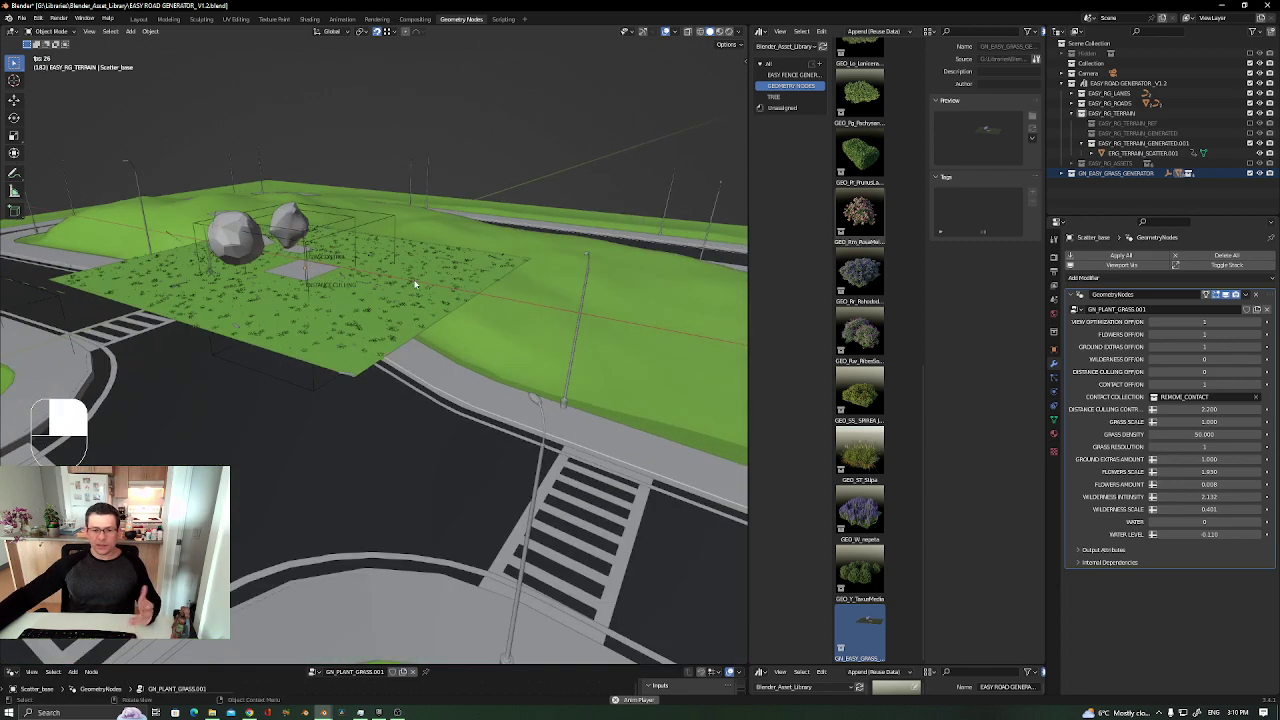
click(438, 278)
right_click(438, 278)
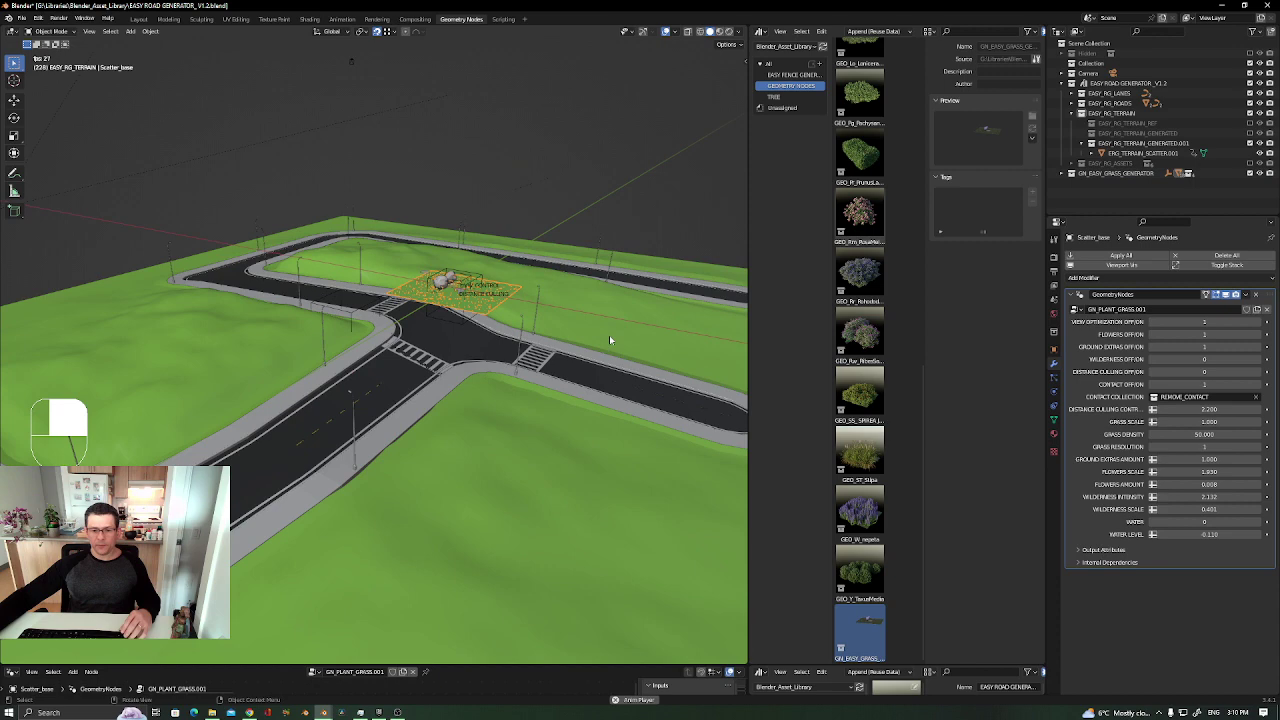
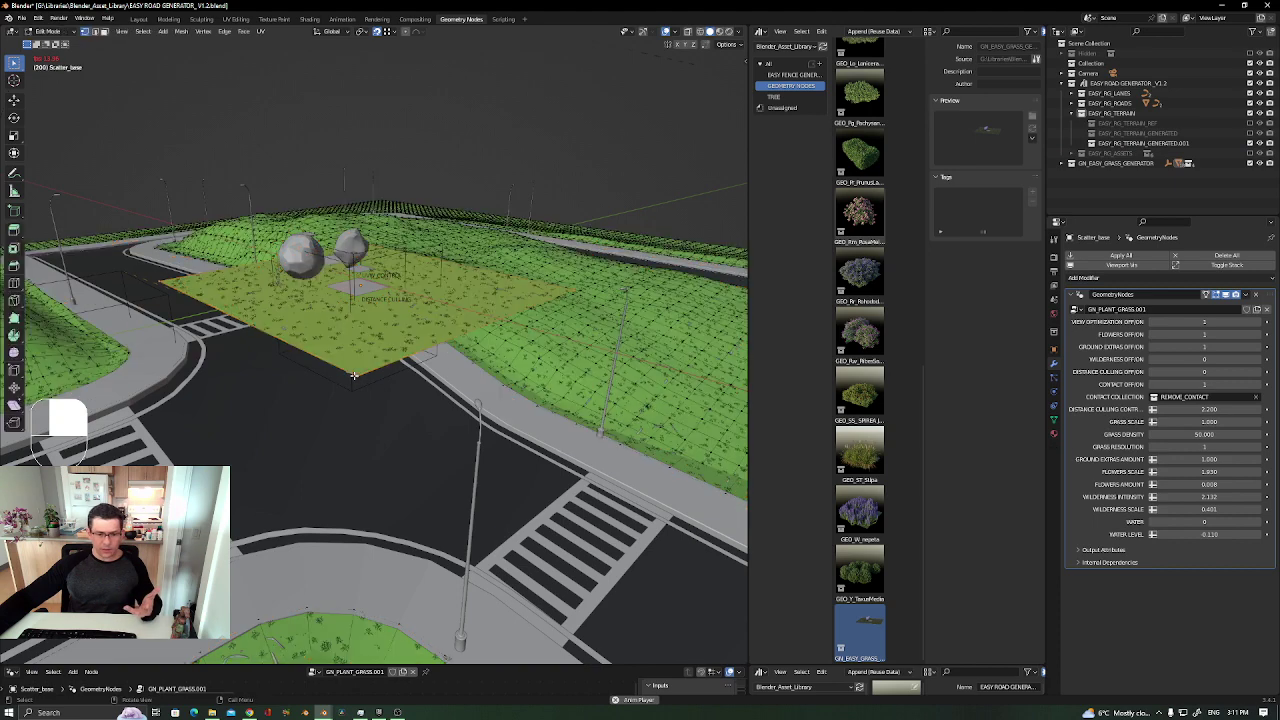
key(l)
key(x)
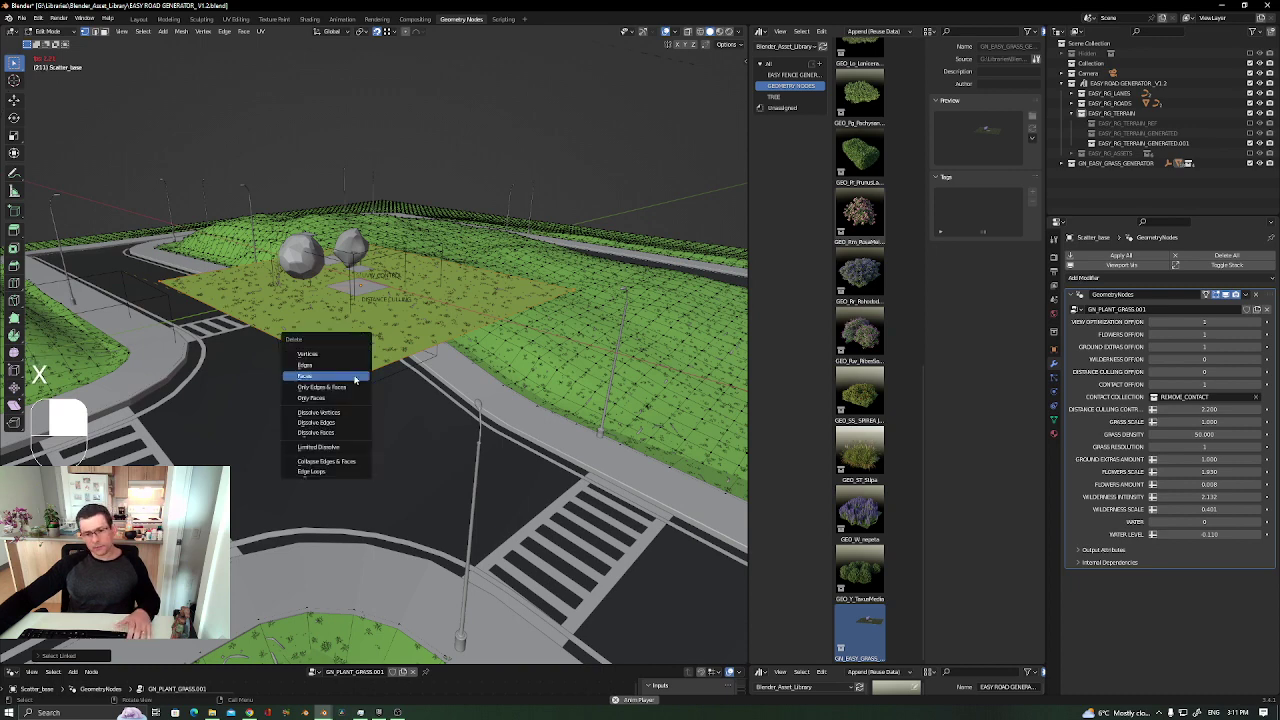
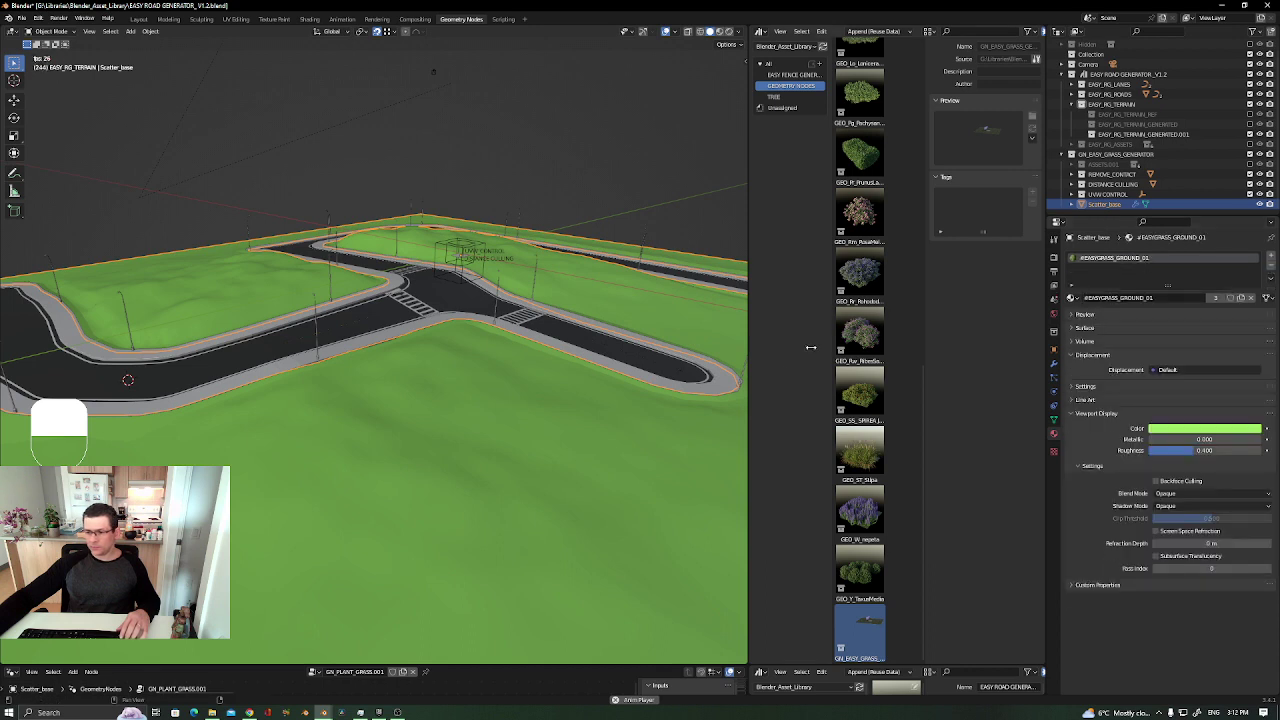
key(z)
drag(478, 330, 470, 204)
click(463, 208)
drag(463, 208, 5, 439)
click(495, 193)
middle_click(495, 193)
key(s)
drag(5, 439, 250, 456)
drag(250, 456, 278, 439)
middle_click(278, 439)
right_click(278, 436)
middle_click(278, 432)
middle_click(276, 431)
right_click(263, 426)
middle_click(263, 429)
right_click(272, 452)
drag(285, 468, 552, 366)
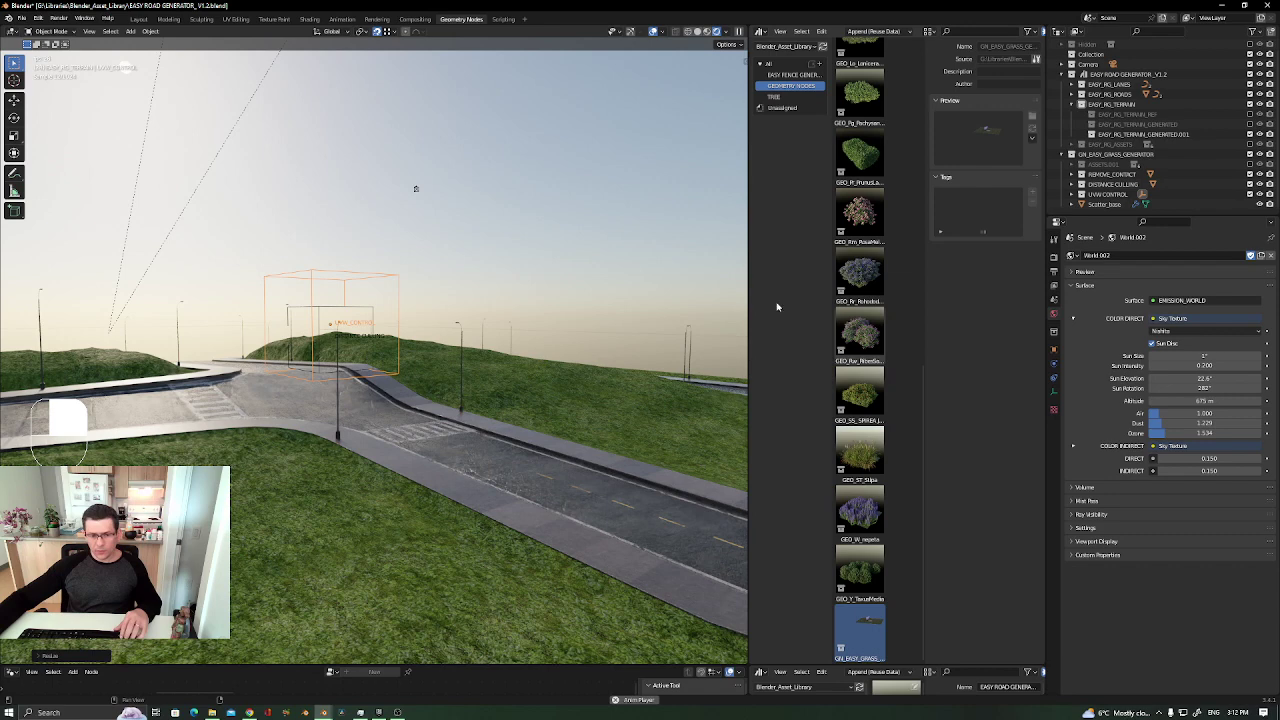
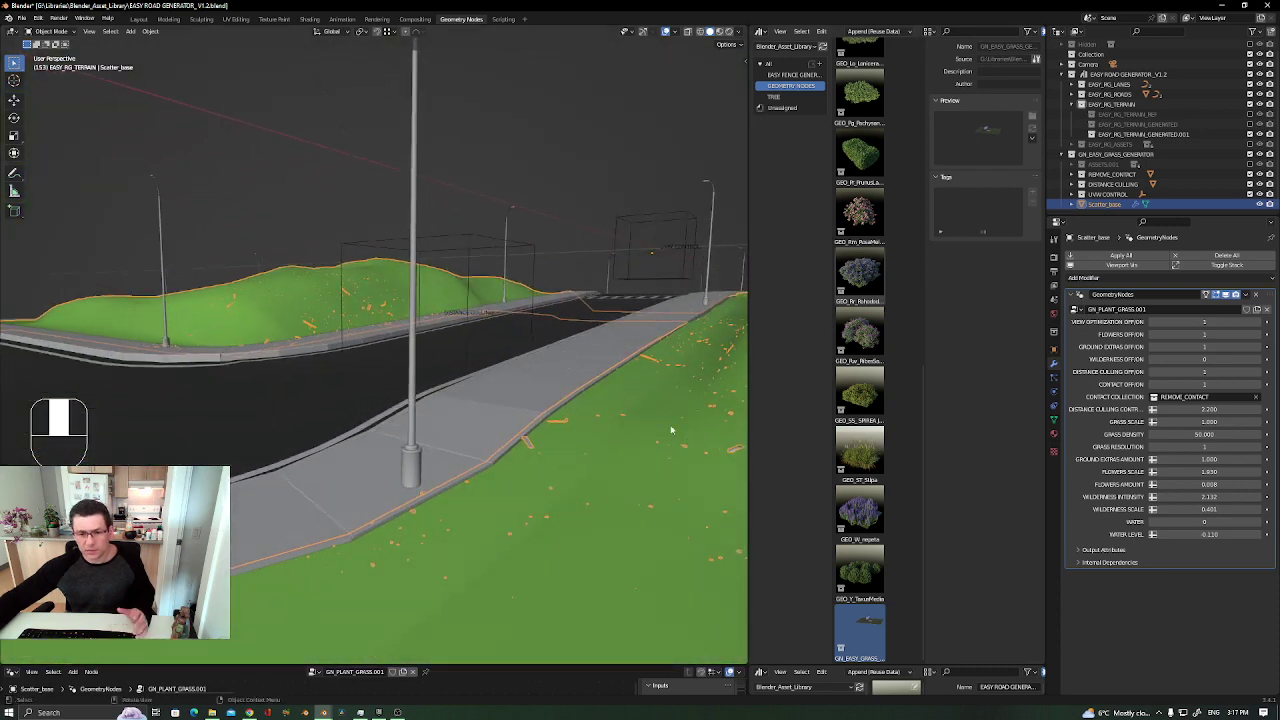
Slightly enlarge the DISTANCE CULLING empty with S, then reselect Scatter_base to review its grass modifier
click(530, 246)
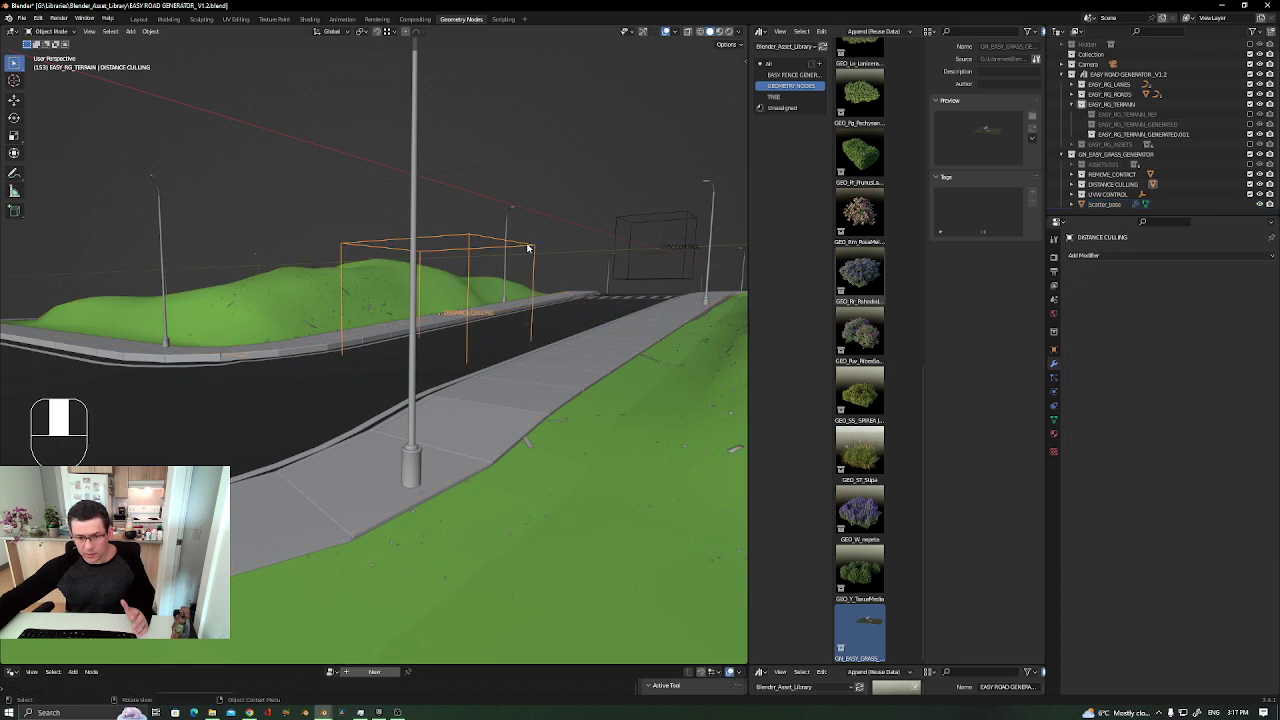
key(s)
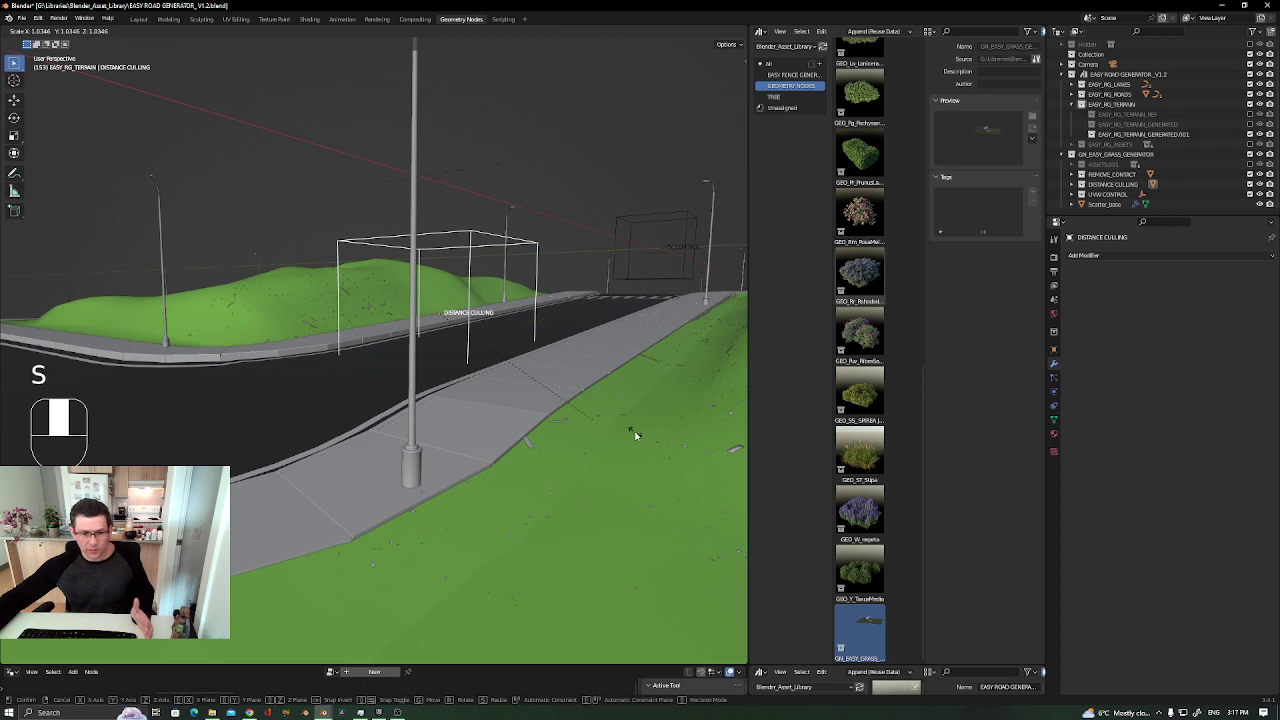
key(Escape)
key(Escape)
click(683, 402)
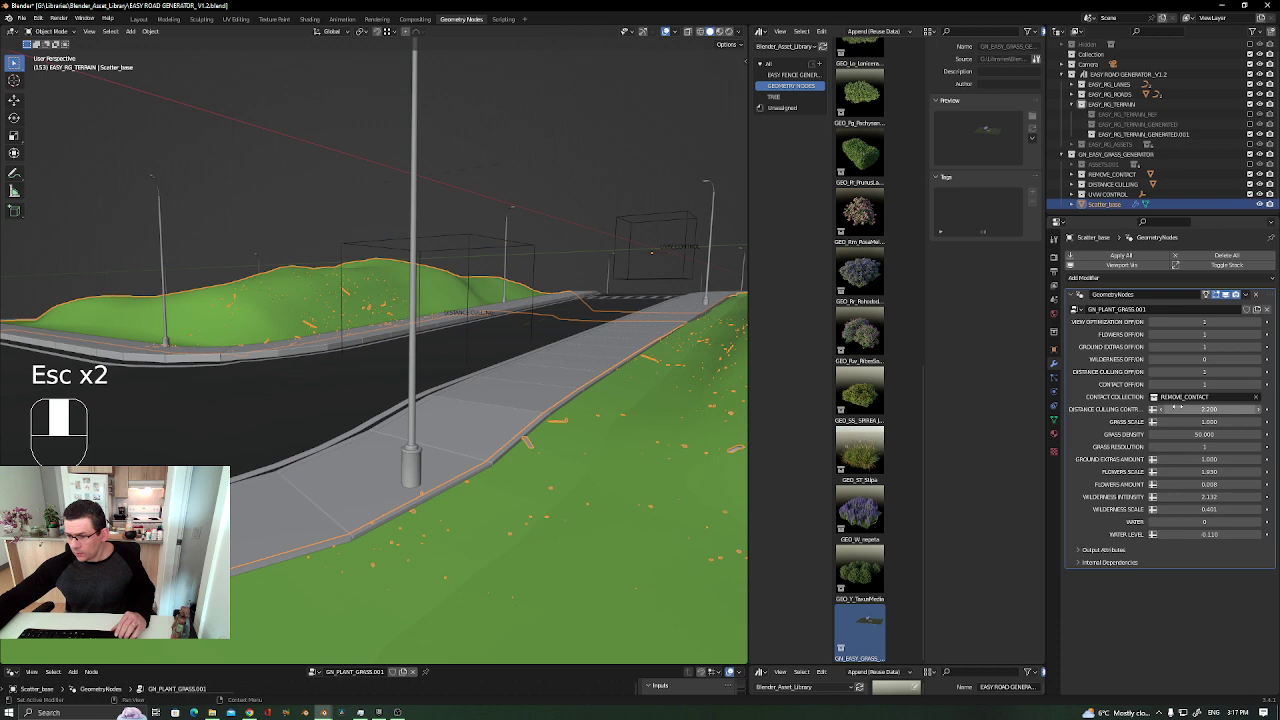
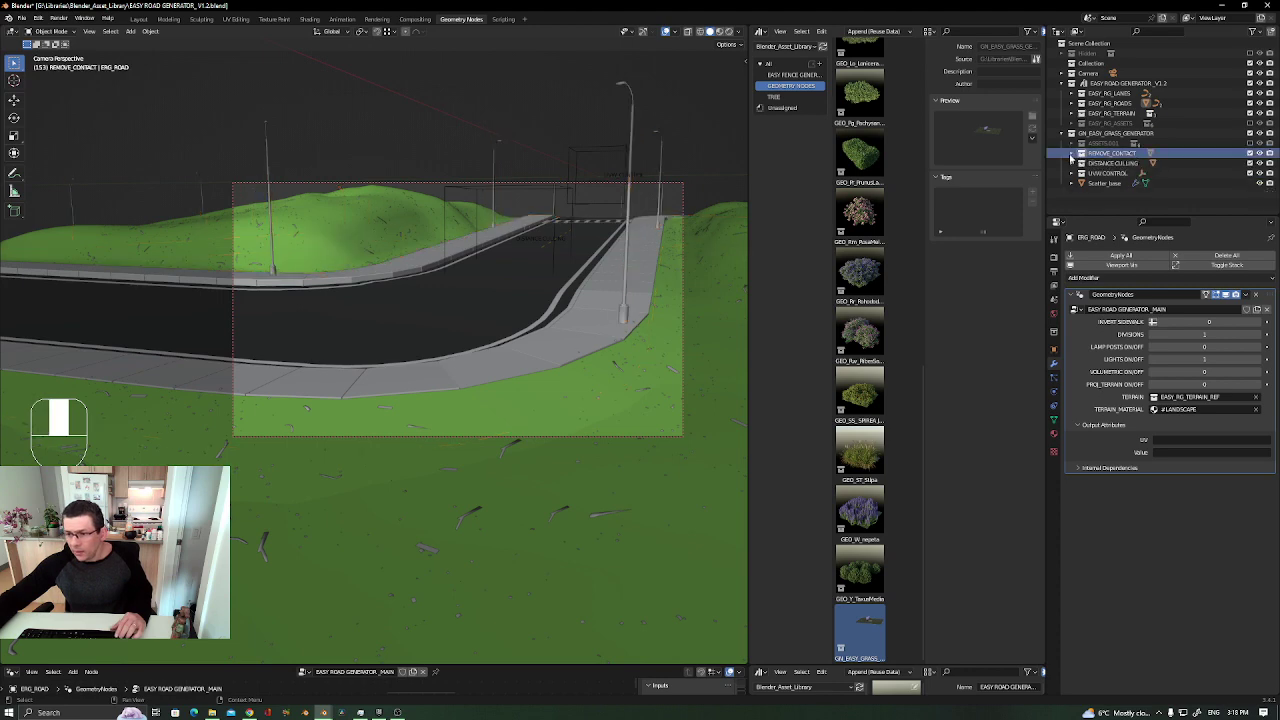
Duplicate ERG_ROAD as ERG_ROAD.001 and begin moving it into GN_EASY_GRASS_GENERATOR > REMOVE_CONTACT
click(604, 301)
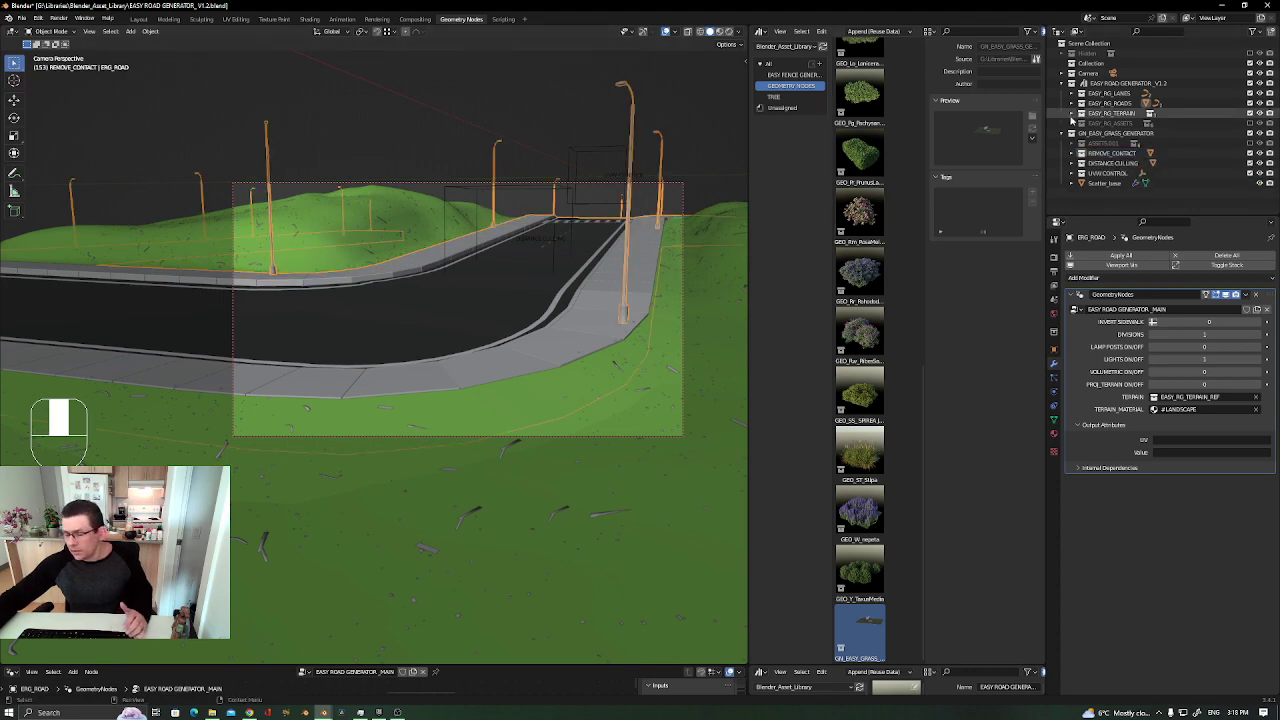
key(KP_Decimal)
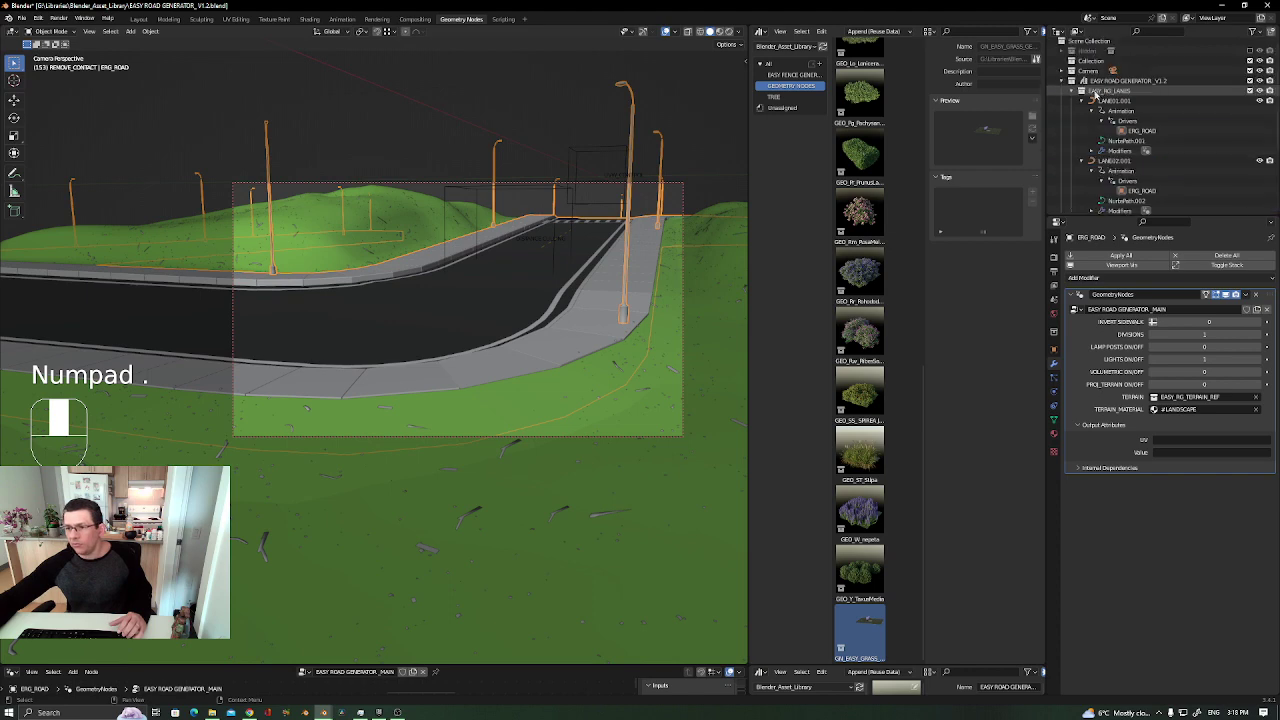
click(1073, 94)
click(1064, 87)
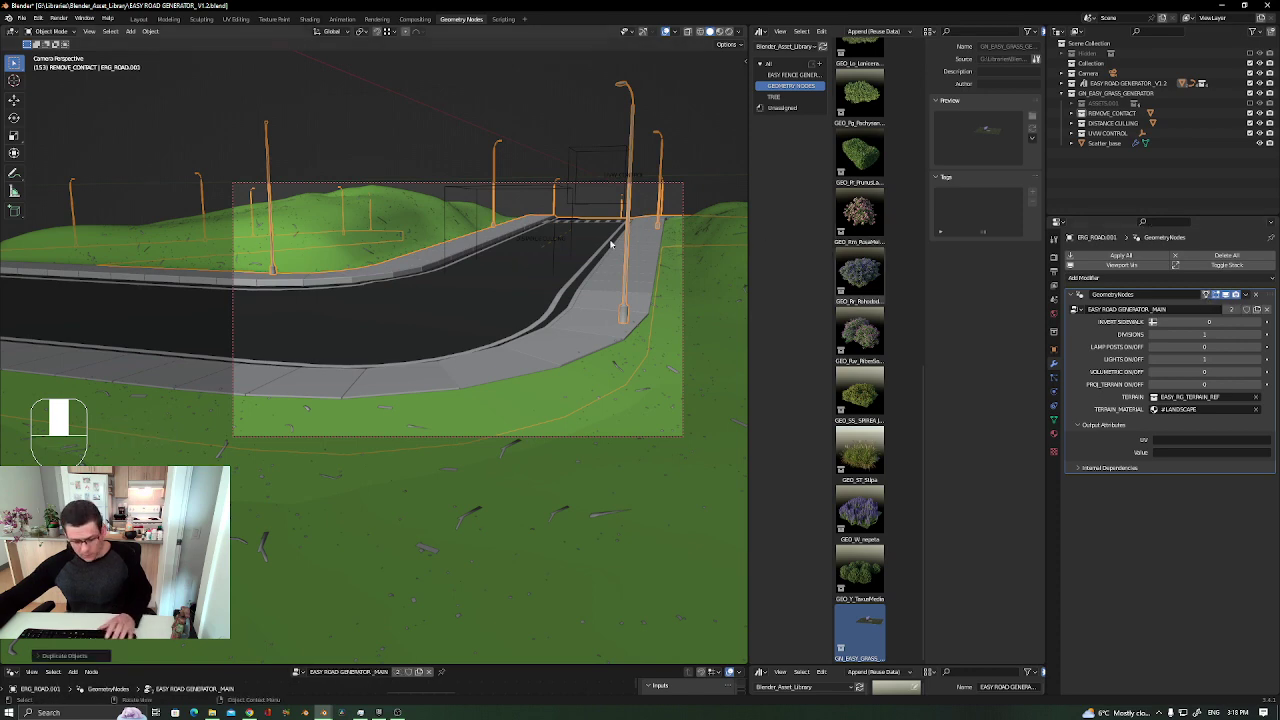
key(m)
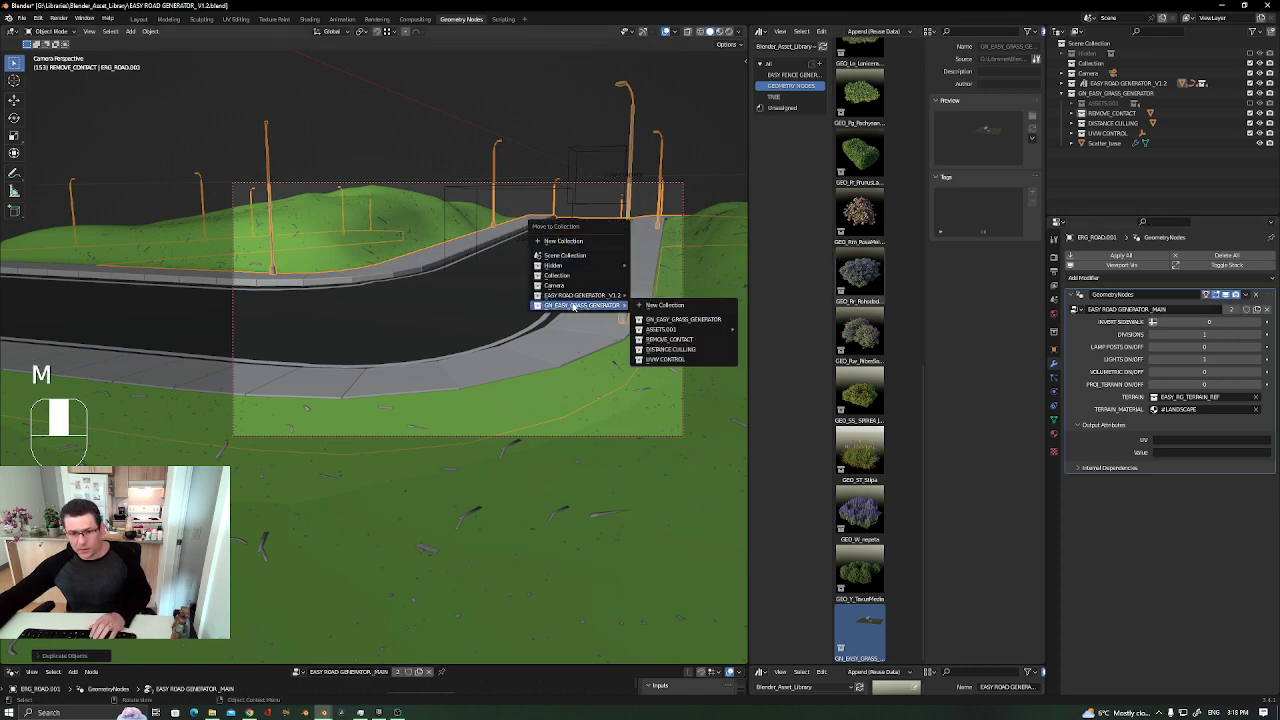